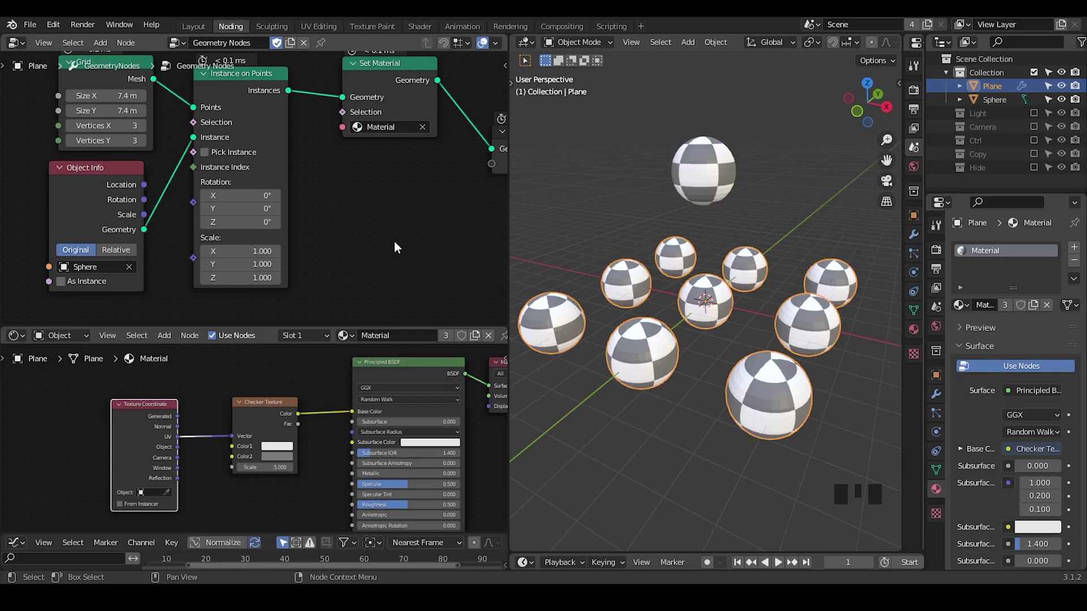
# Step: Review the Set Material and Checker Texture nodes in the sphere-instancing node tree before searching for Realize Instances
pyautogui.press('ctrl+shift+alt+q')
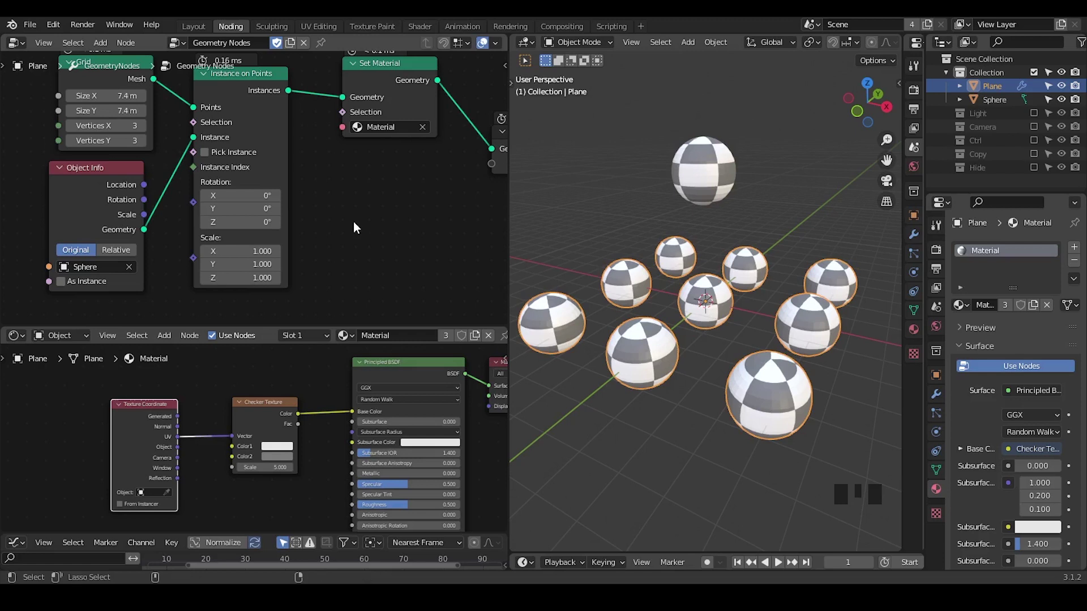
pyautogui.press('ctrl+shift+alt+q')
pyautogui.moveTo(381, 213); pyautogui.dragTo(98, 205)
pyautogui.click(95, 221)
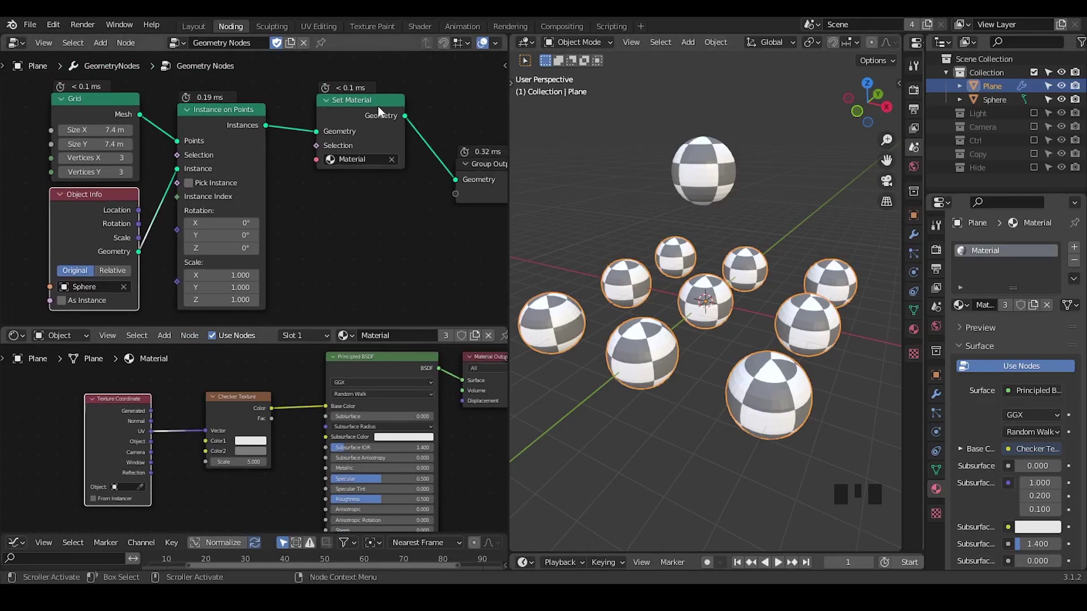
pyautogui.click(371, 126)
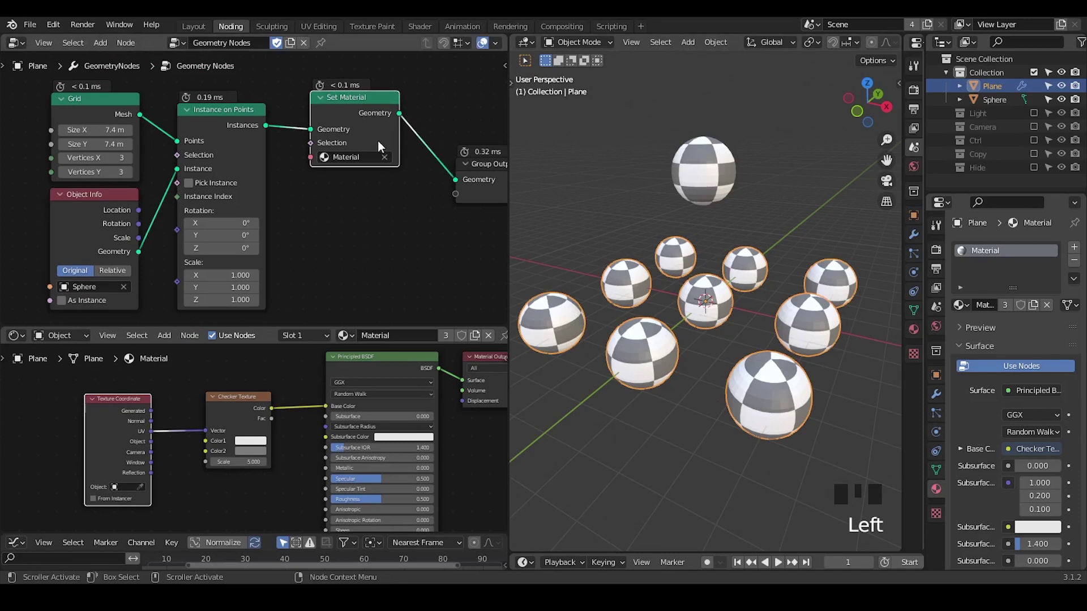
pyautogui.moveTo(402, 220); pyautogui.dragTo(247, 415)
pyautogui.click(247, 415)
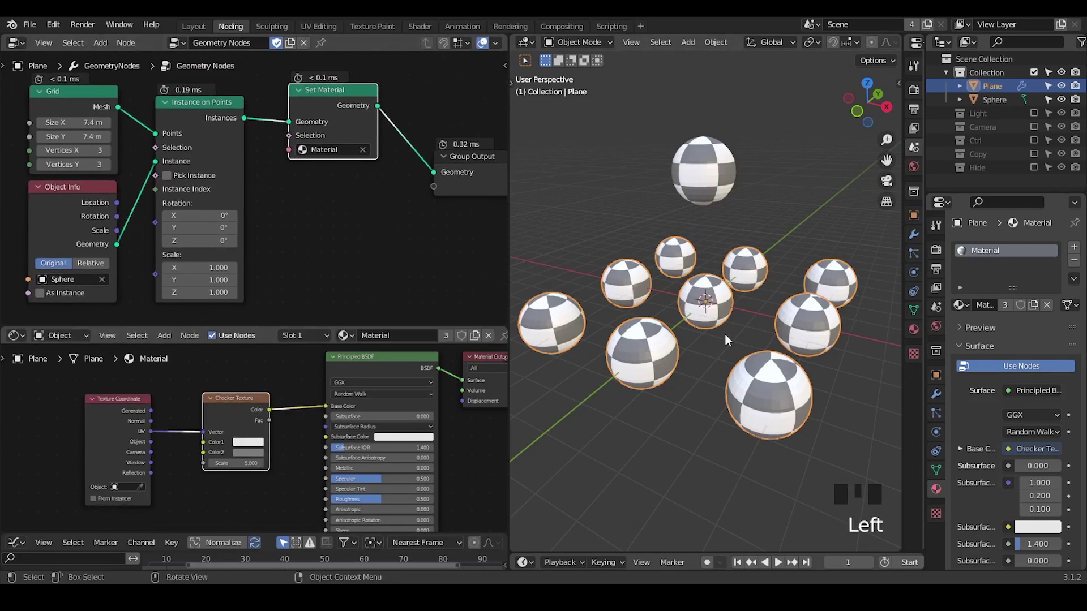
pyautogui.middleClick(372, 239)
# Step: Insert a Realize Instances node between Set Material and Group Output, leaving the spheres plain grey
pyautogui.press('ctrl+a')
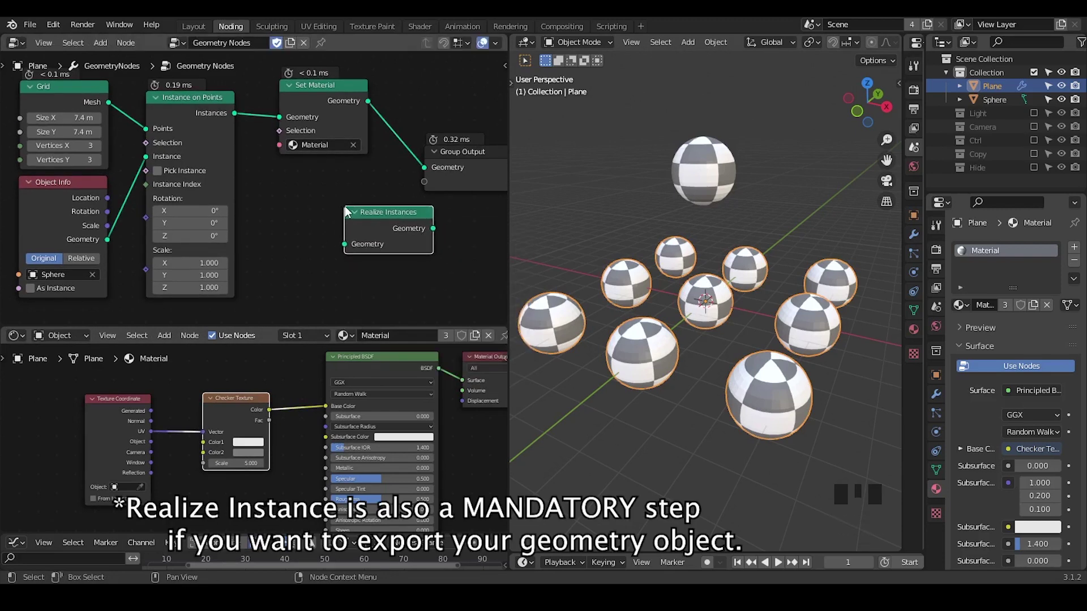
pyautogui.middleClick(346, 210)
pyautogui.moveTo(347, 230); pyautogui.dragTo(552, 254)
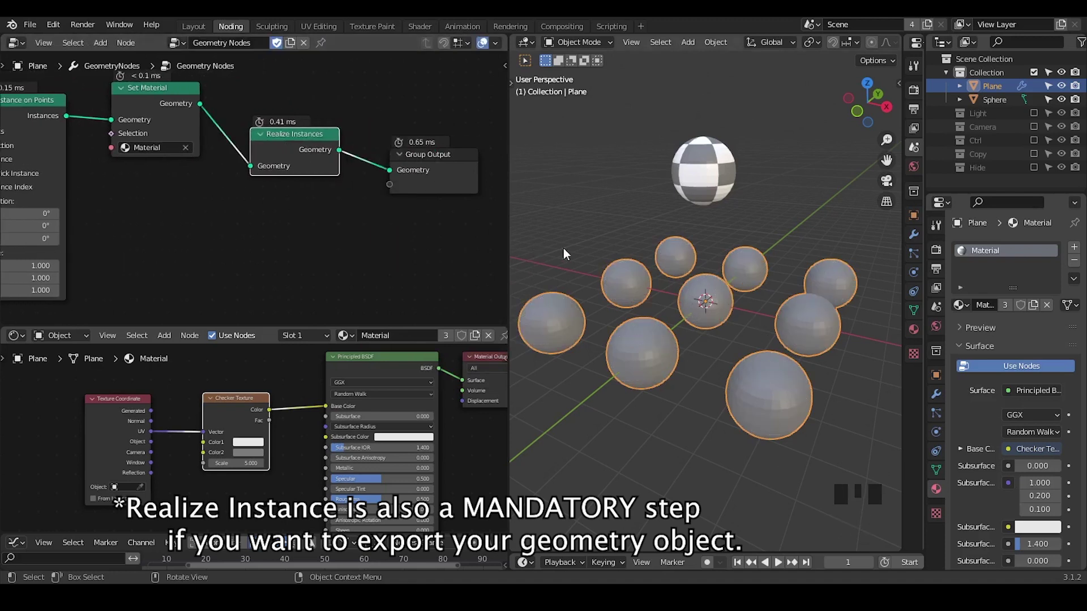
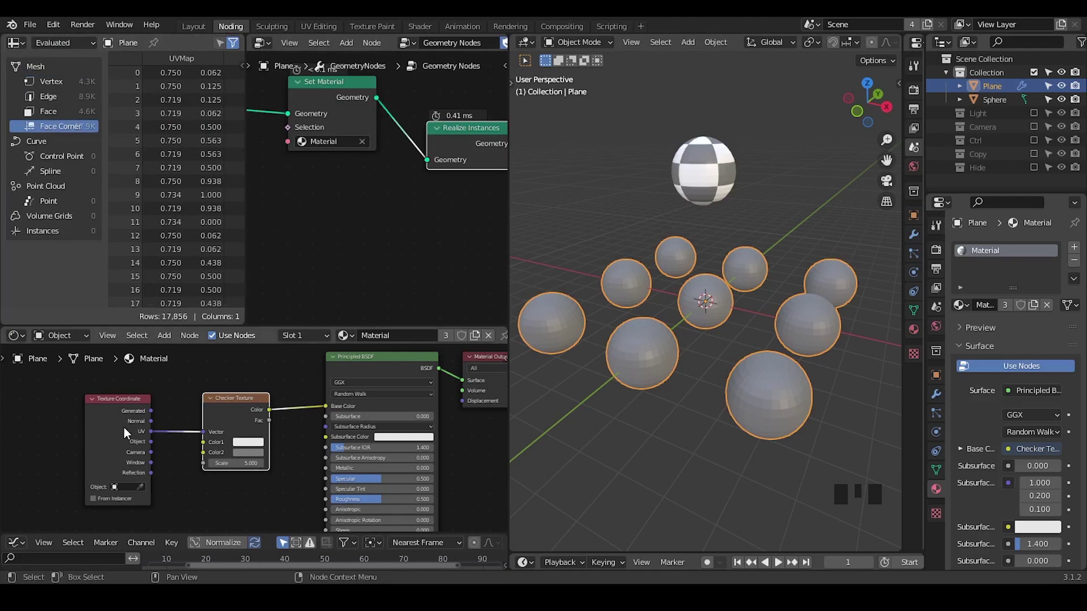
pyautogui.click(123, 427)
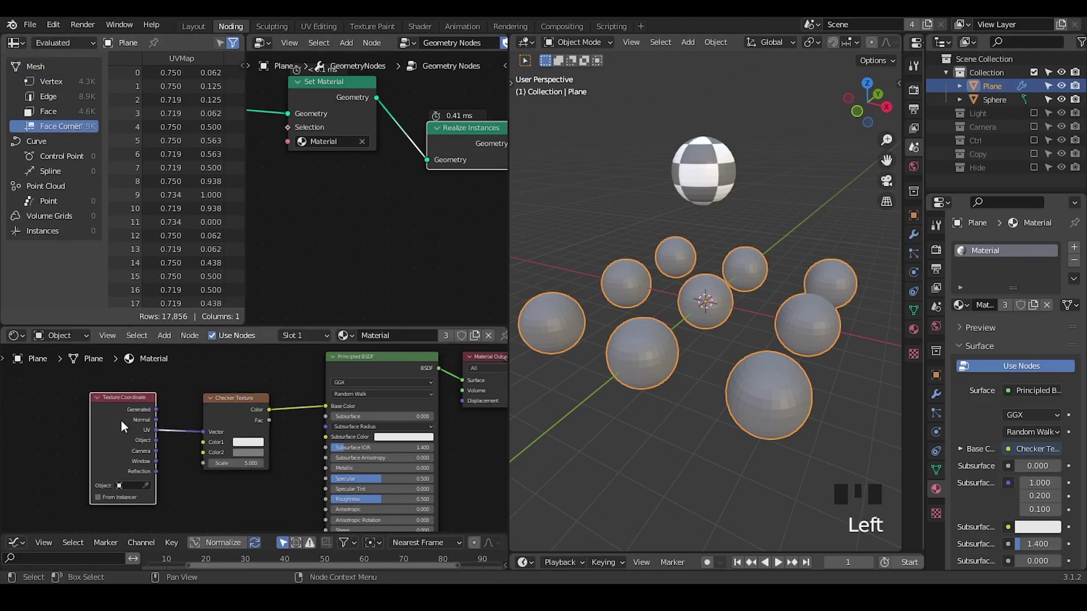
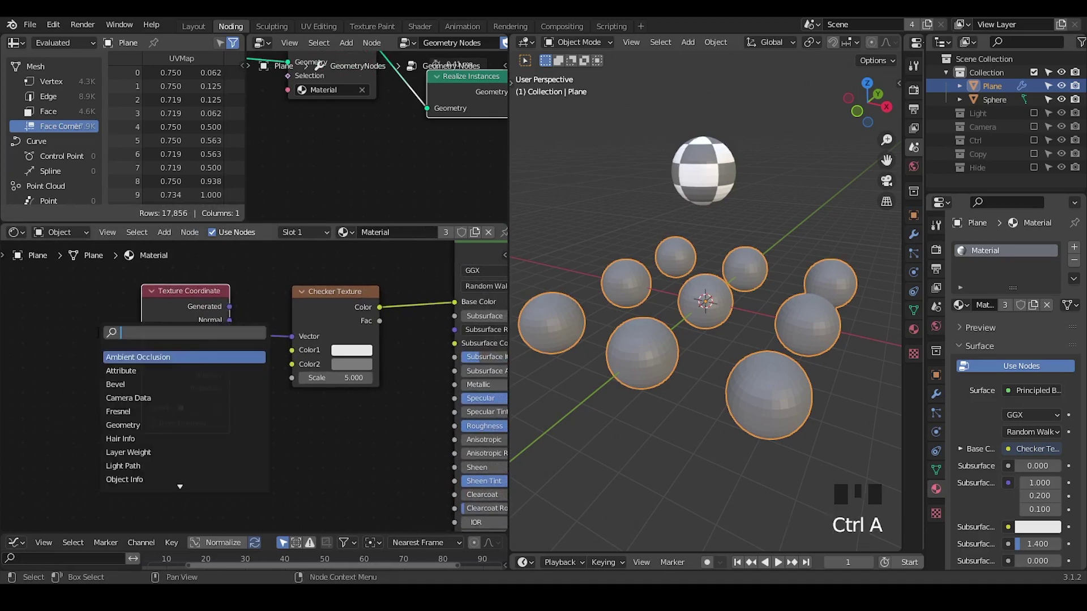
# Step: Add an Attribute node to the material and set its Name to UVMap
pyautogui.press('t')
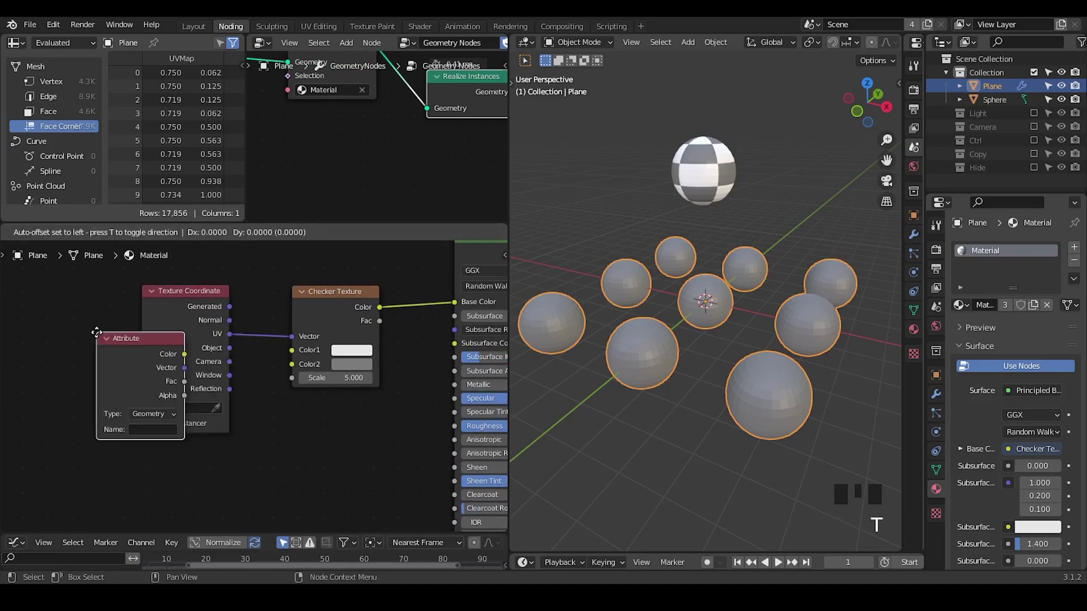
pyautogui.moveTo(96, 397); pyautogui.dragTo(128, 333)
pyautogui.moveTo(133, 337); pyautogui.dragTo(184, 310)
pyautogui.click(90, 324)
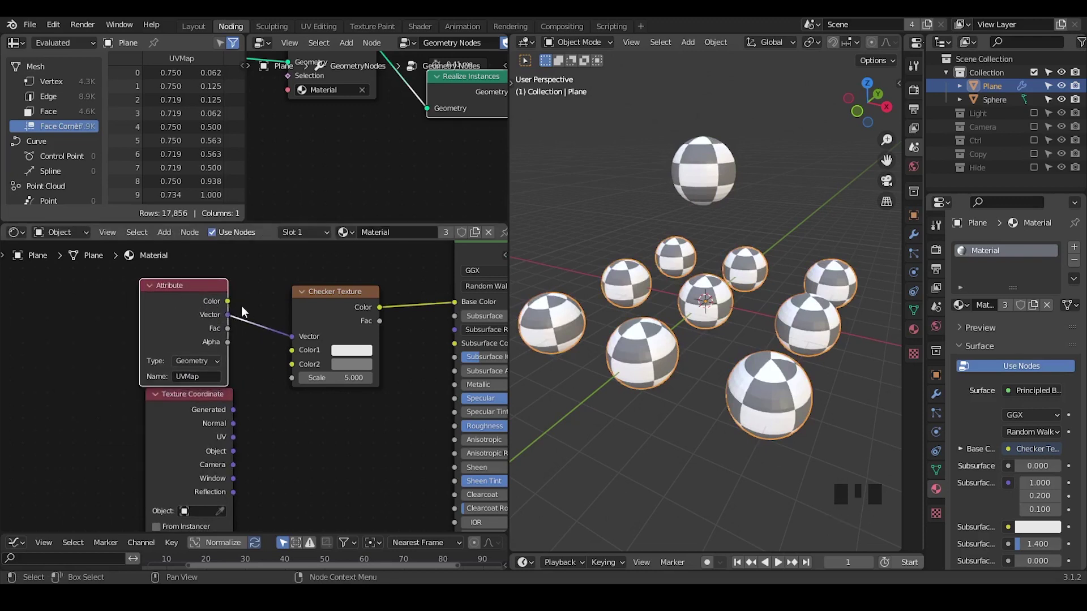
# Step: Feed the Attribute Vector into the Checker Texture Vector so the spheres show checkers again
pyautogui.moveTo(26, 32); pyautogui.dragTo(234, 240)
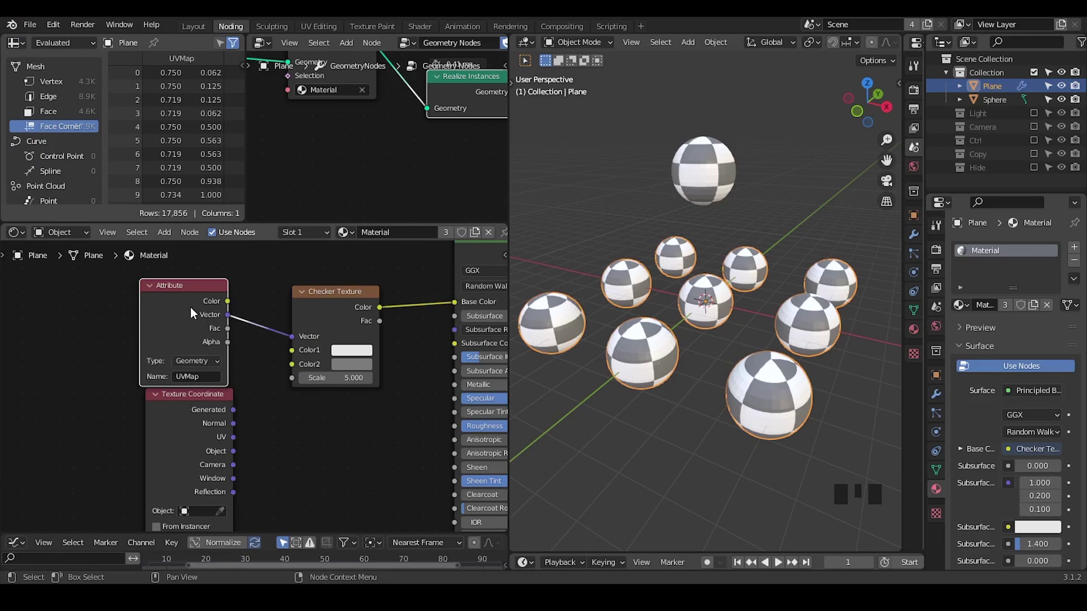
pyautogui.moveTo(194, 315); pyautogui.dragTo(198, 422)
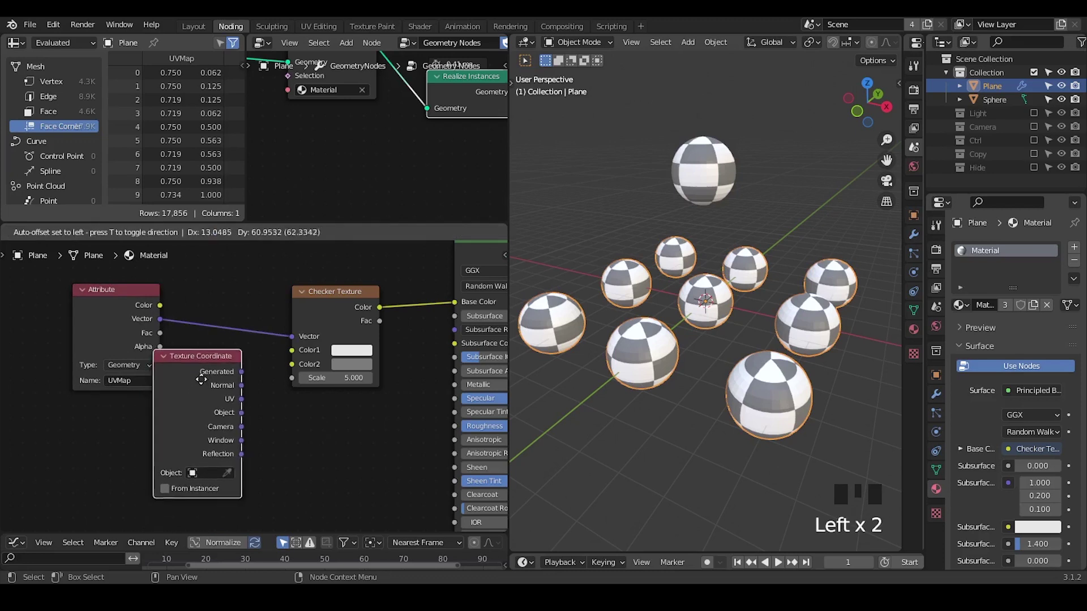
pyautogui.click(124, 326)
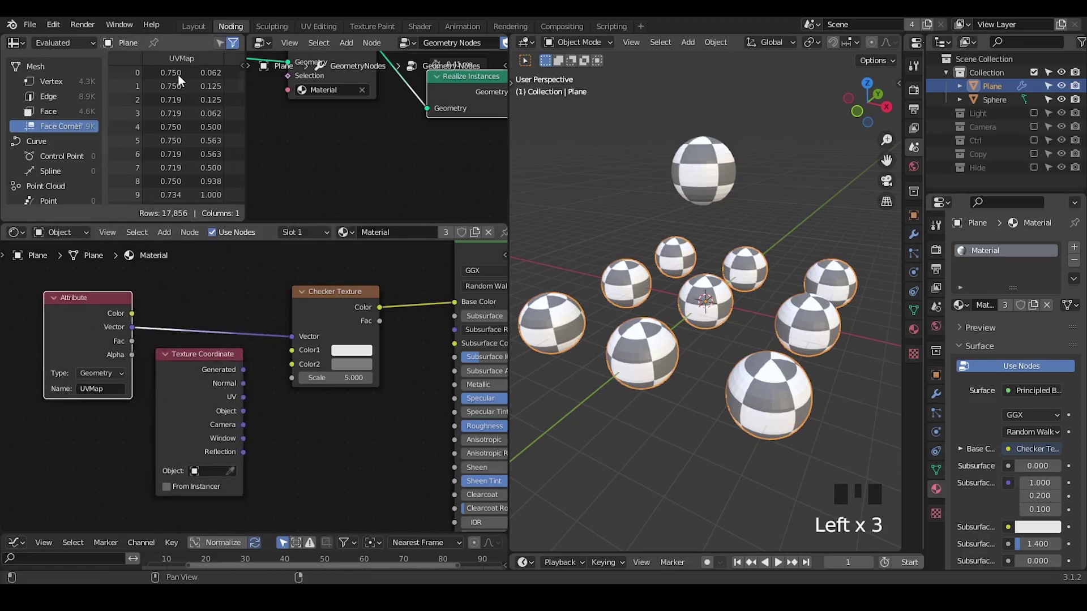
# Step: Duplicate the plane as Plane.001 and hide the original Plane and Sphere
pyautogui.press('ctrl+shift+alt+q')
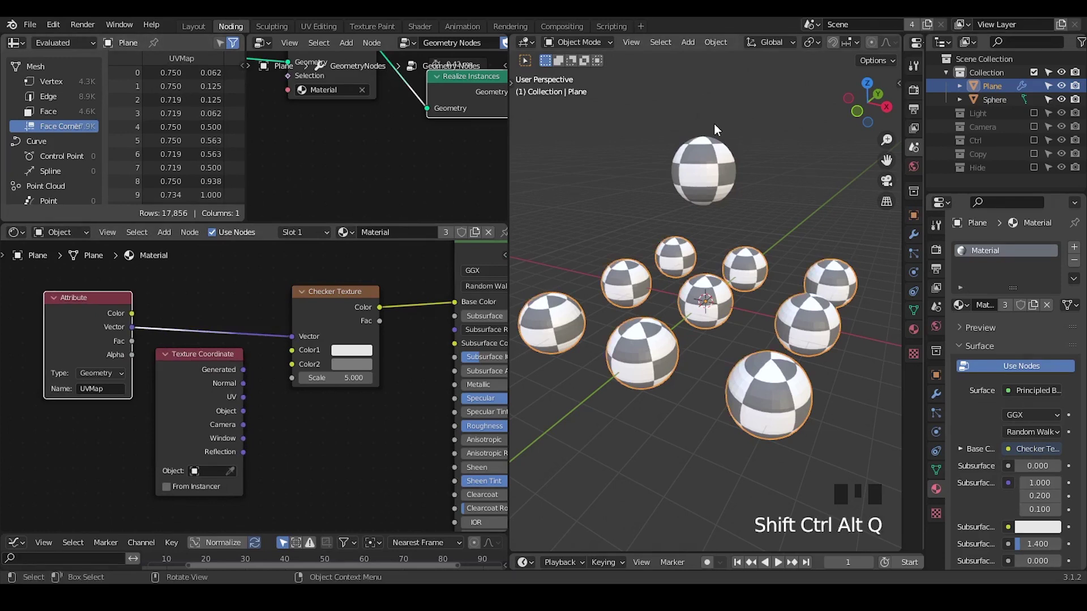
pyautogui.press('shift+d')
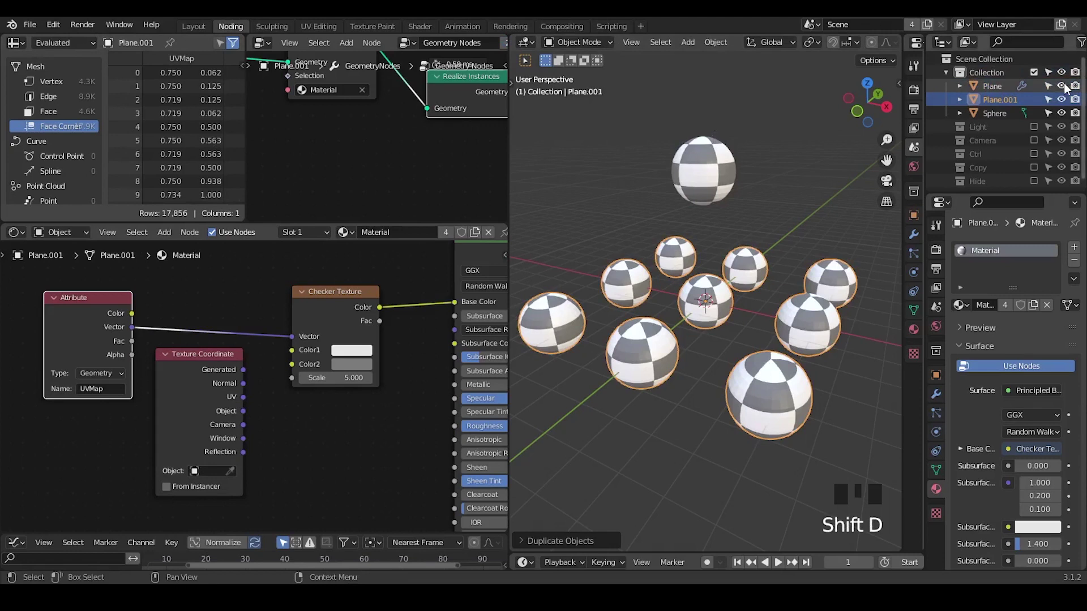
pyautogui.click(1066, 89)
pyautogui.click(1062, 116)
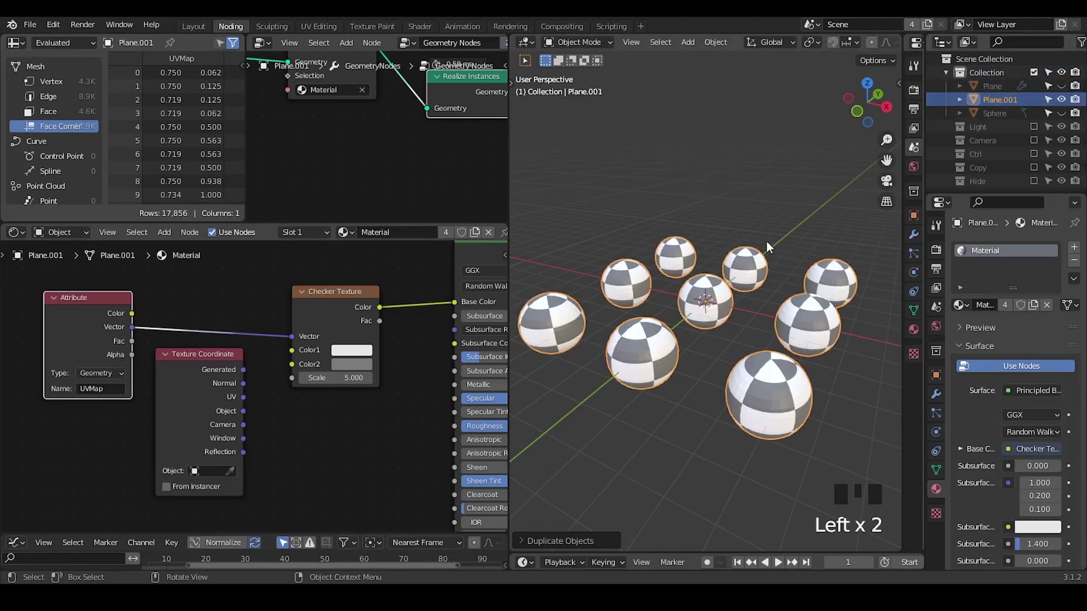
# Step: Apply the copy's Geometry Nodes modifier from its dropdown
pyautogui.click(938, 399)
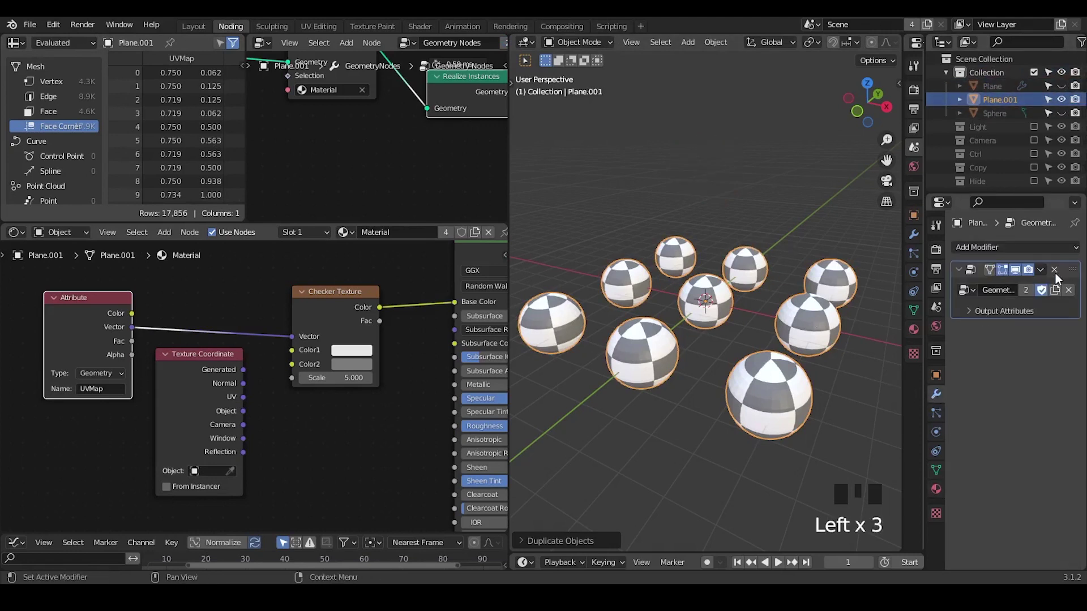
pyautogui.click(1047, 273)
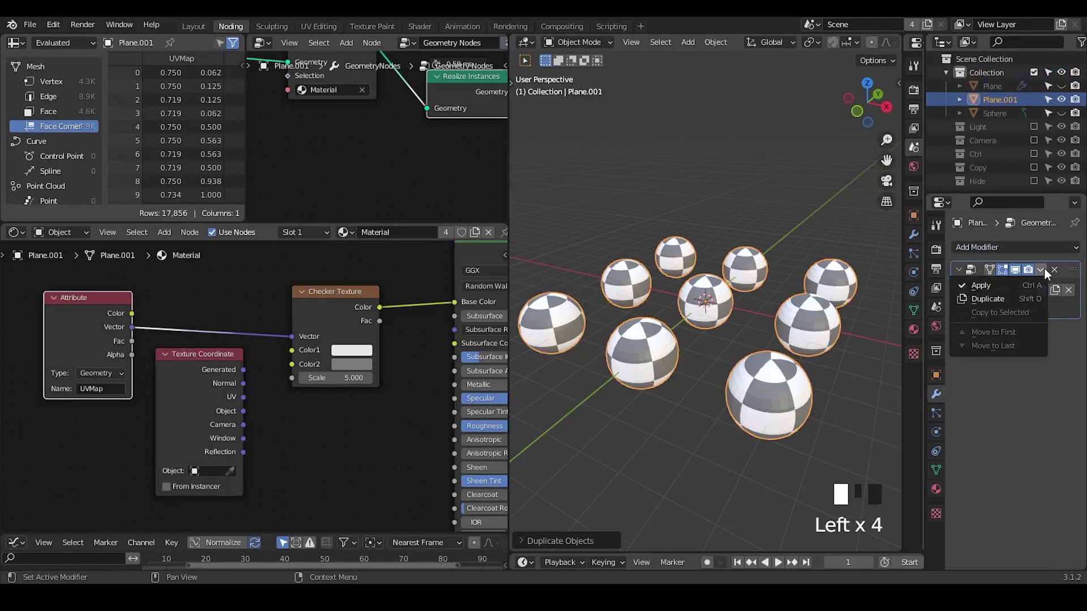
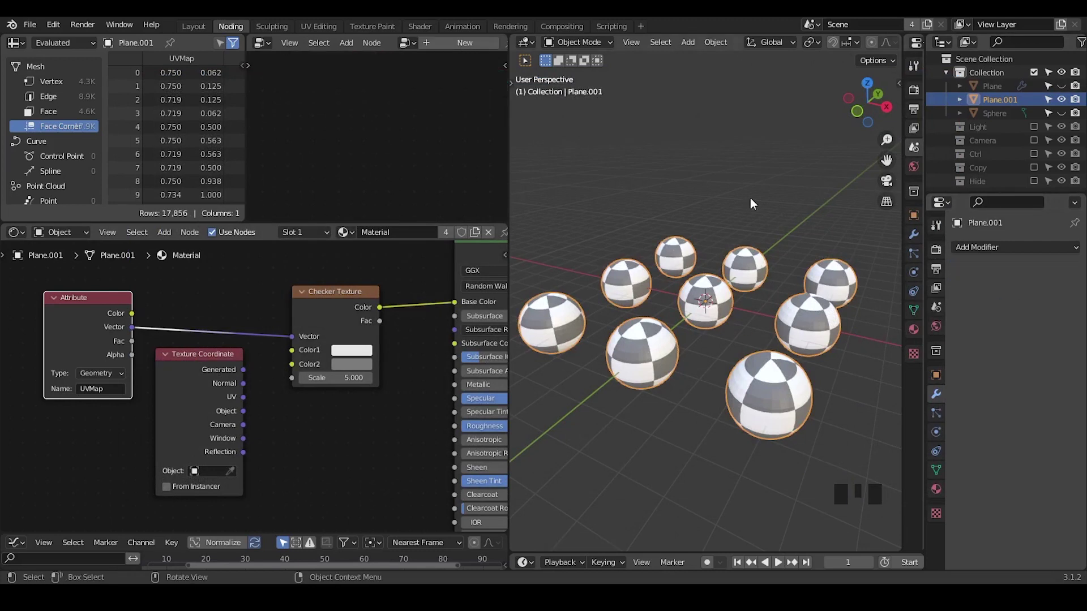
# Step: Convert Plane.001's uv_map attribute into a UV map named UVMap in the mesh data properties
pyautogui.click(940, 472)
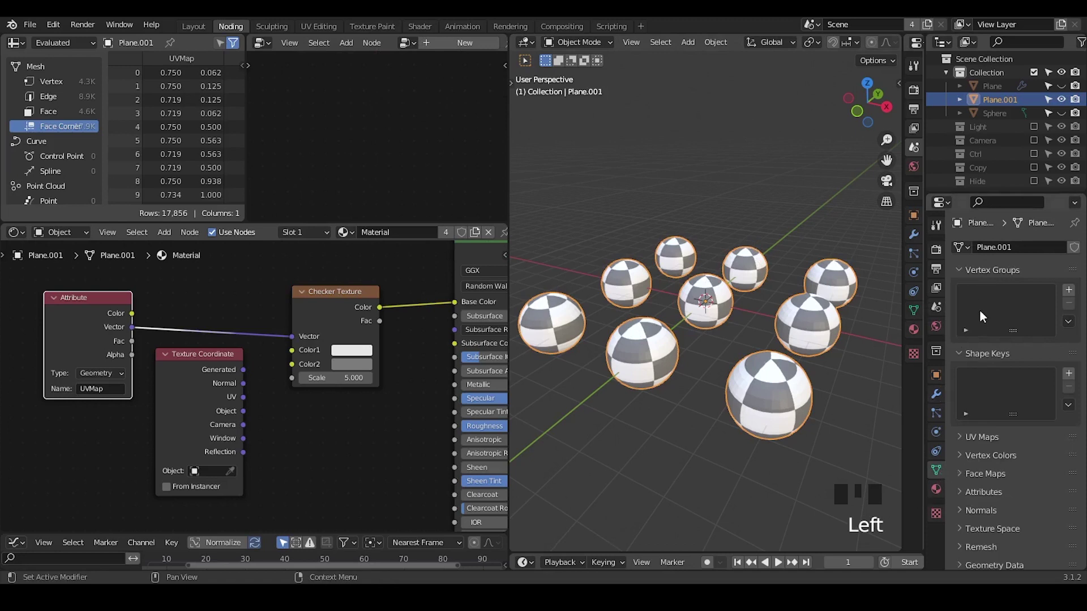
pyautogui.moveTo(980, 273); pyautogui.dragTo(1013, 382)
pyautogui.moveTo(1013, 382); pyautogui.dragTo(996, 372)
pyautogui.moveTo(996, 372); pyautogui.dragTo(1007, 455)
pyautogui.click(1009, 460)
pyautogui.click(1007, 443)
pyautogui.click(1011, 455)
pyautogui.click(1010, 444)
pyautogui.click(1015, 454)
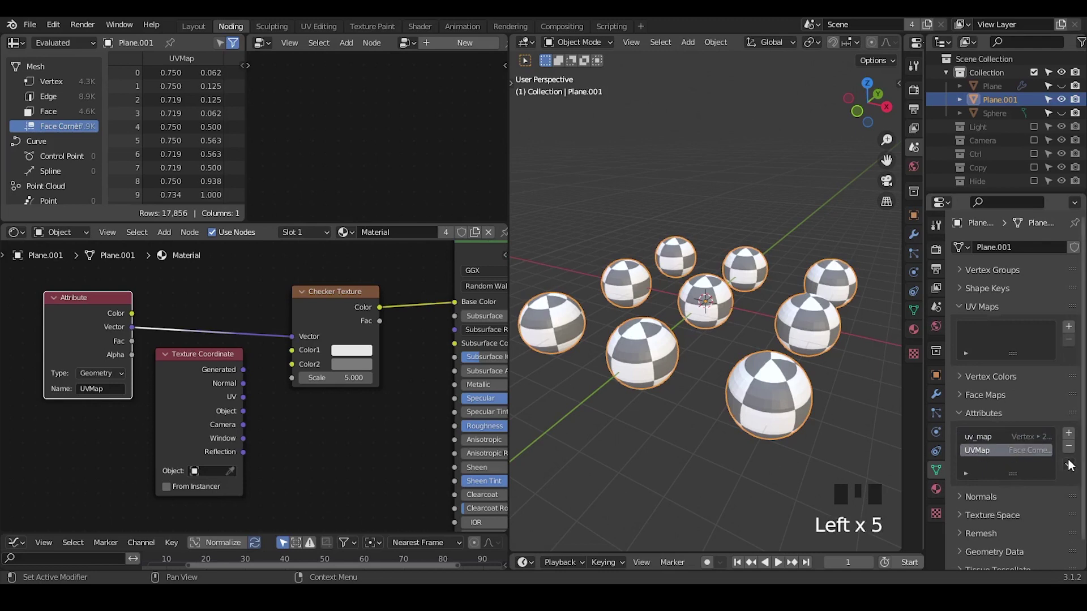
pyautogui.moveTo(1073, 466); pyautogui.dragTo(1020, 492)
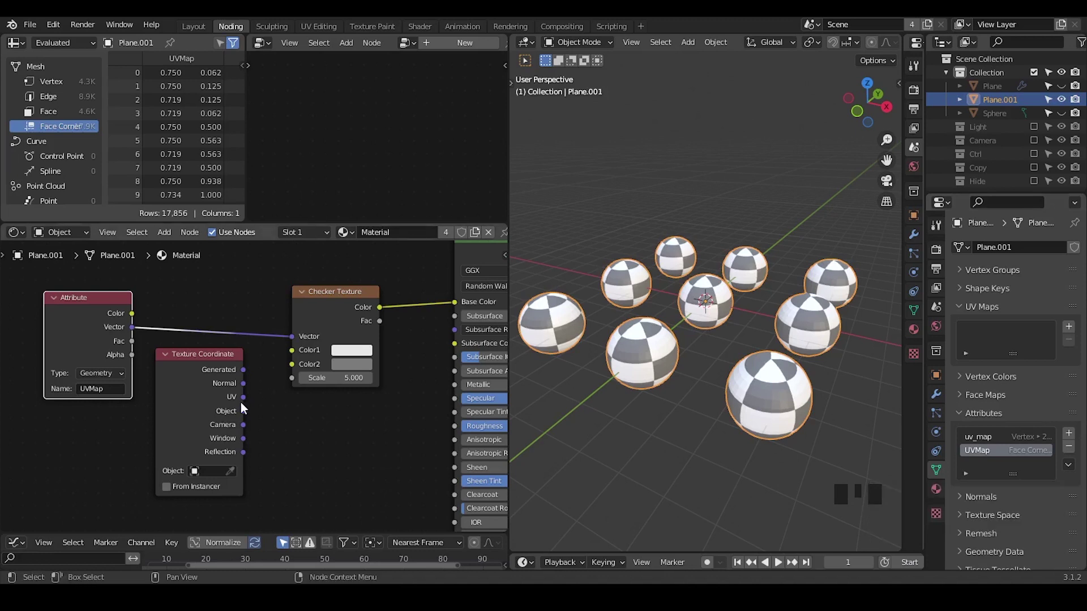
# Step: Drive the Checker Texture vector from Texture Coordinate UV so the spheres show checkers
pyautogui.moveTo(245, 402); pyautogui.dragTo(268, 361)
pyautogui.moveTo(209, 377); pyautogui.dragTo(987, 511)
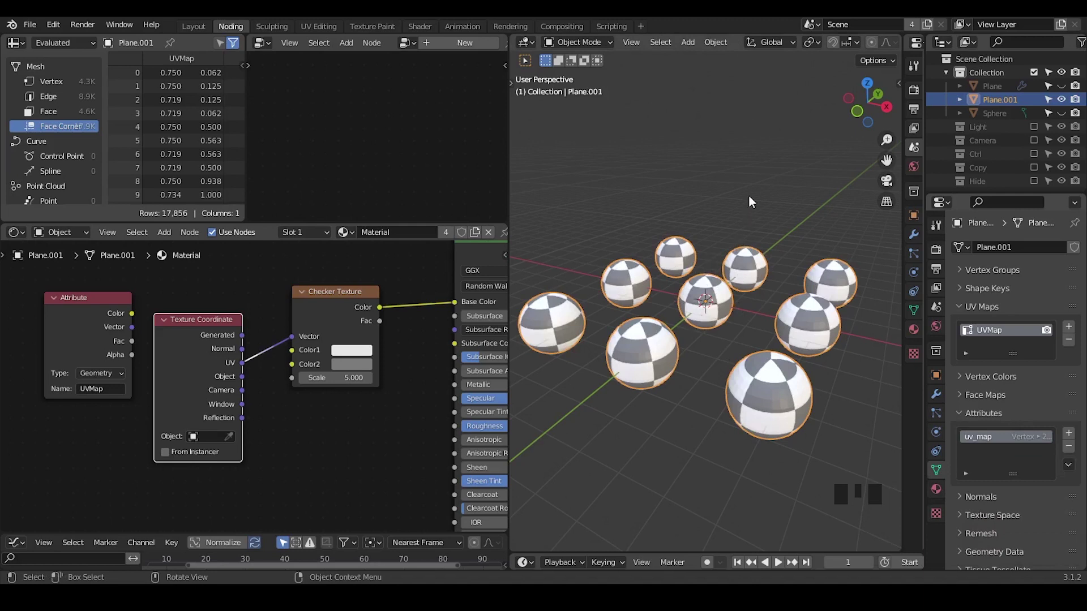
# Step: Make the original Plane the active object and show its geometry node tree
pyautogui.press('ctrl+shift+alt+w')
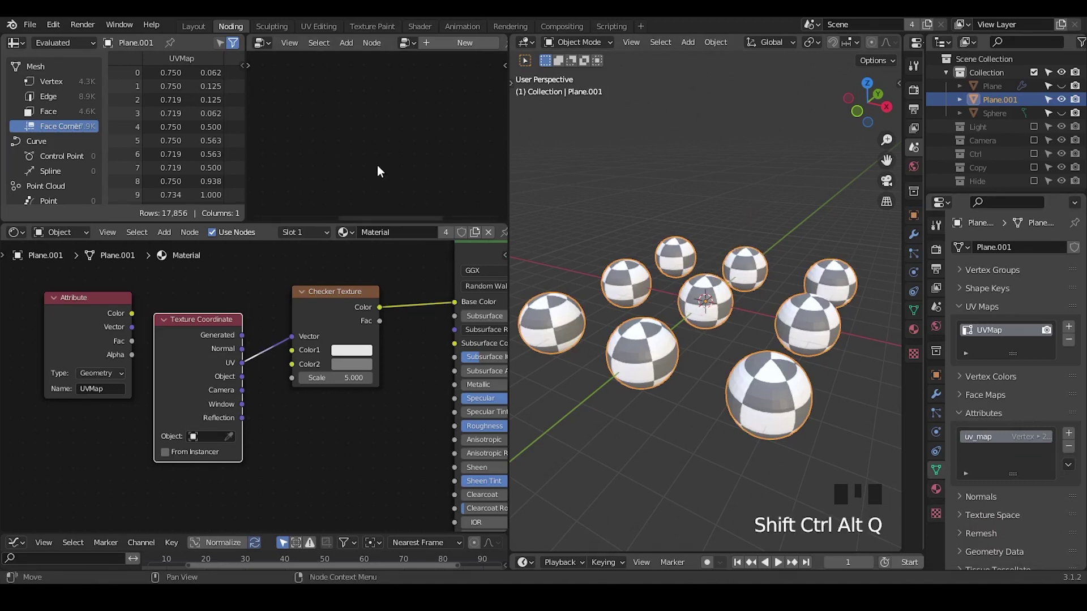
pyautogui.press('ctrl+shift+alt+q')
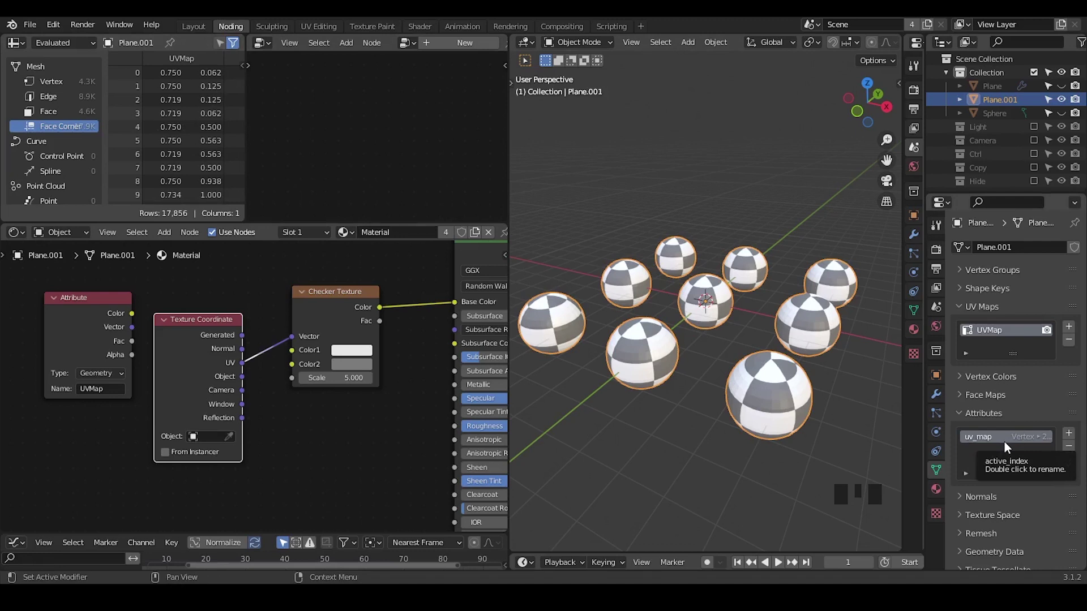
pyautogui.click(990, 91)
pyautogui.click(1065, 91)
pyautogui.click(997, 92)
# Step: Enlarge the Geometry Node Editor beside the 3D Viewport for more editing room
pyautogui.moveTo(313, 65); pyautogui.dragTo(367, 222)
pyautogui.moveTo(368, 221); pyautogui.dragTo(335, 190)
pyautogui.click(335, 190)
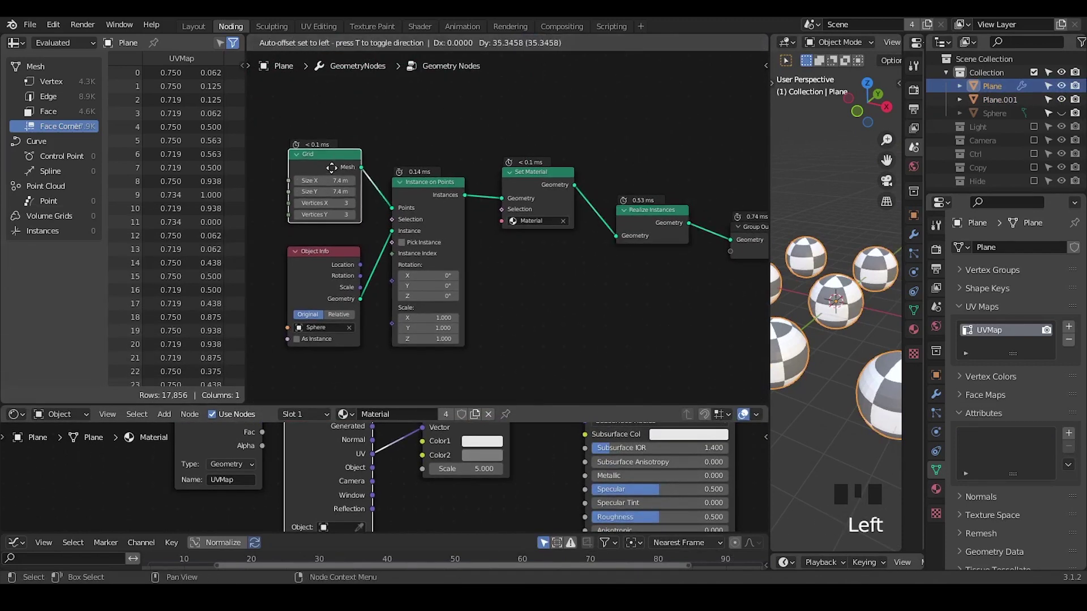
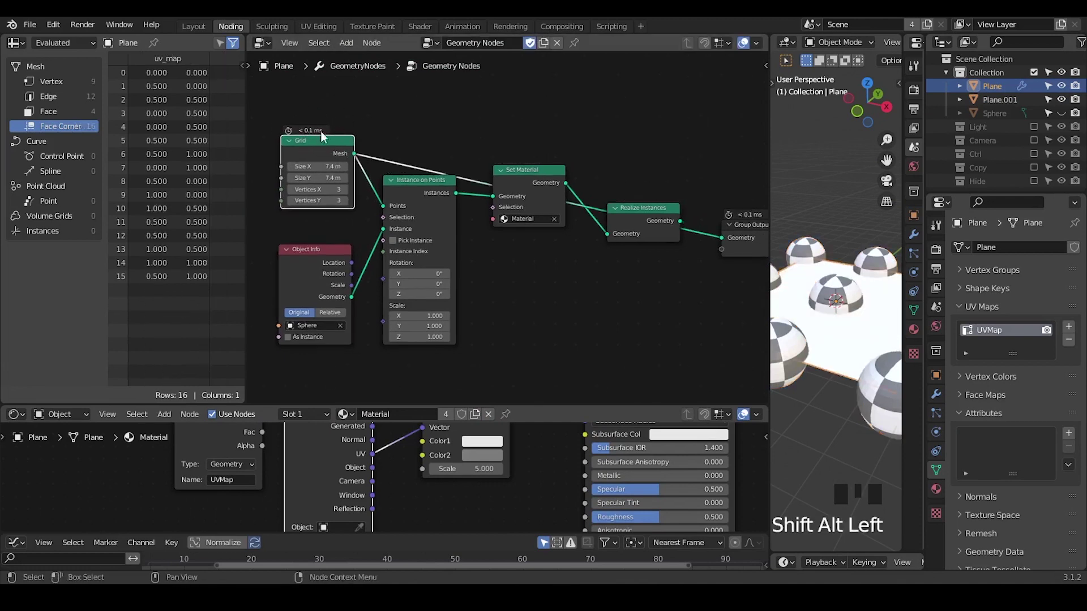
# Step: Inspect the realized geometry's per-vertex data in the spreadsheet while rearranging the Grid node
pyautogui.moveTo(322, 150); pyautogui.dragTo(172, 72)
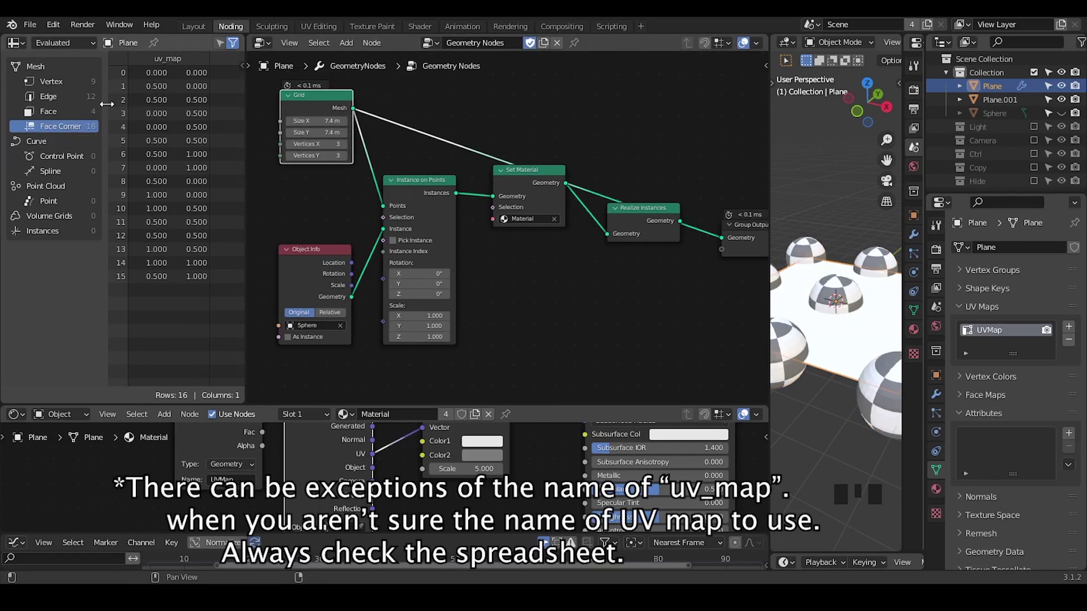
pyautogui.moveTo(331, 115); pyautogui.dragTo(431, 191)
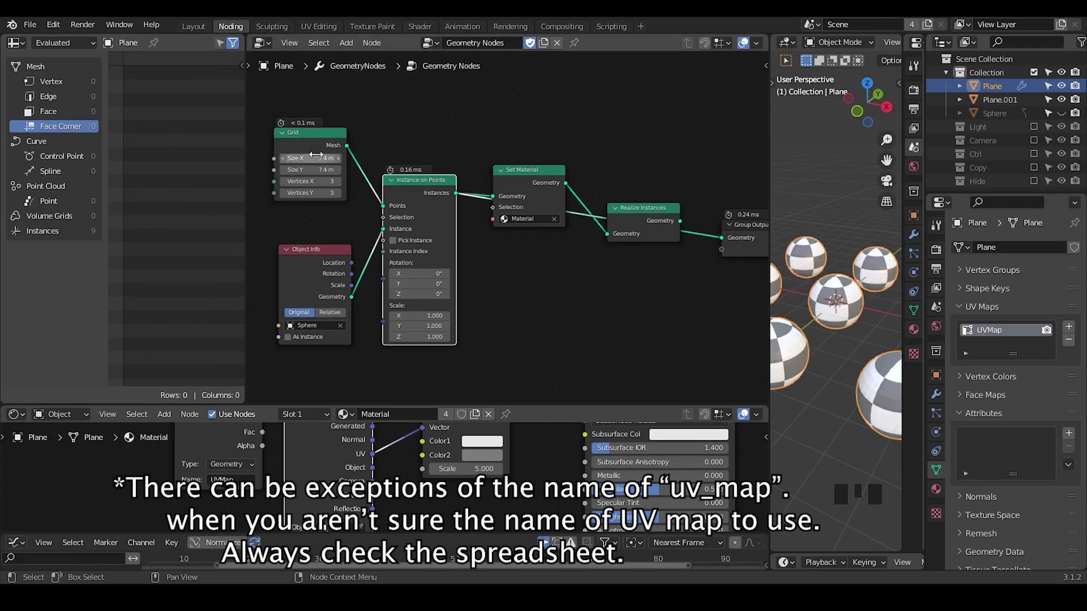
pyautogui.moveTo(87, 50); pyautogui.dragTo(80, 237)
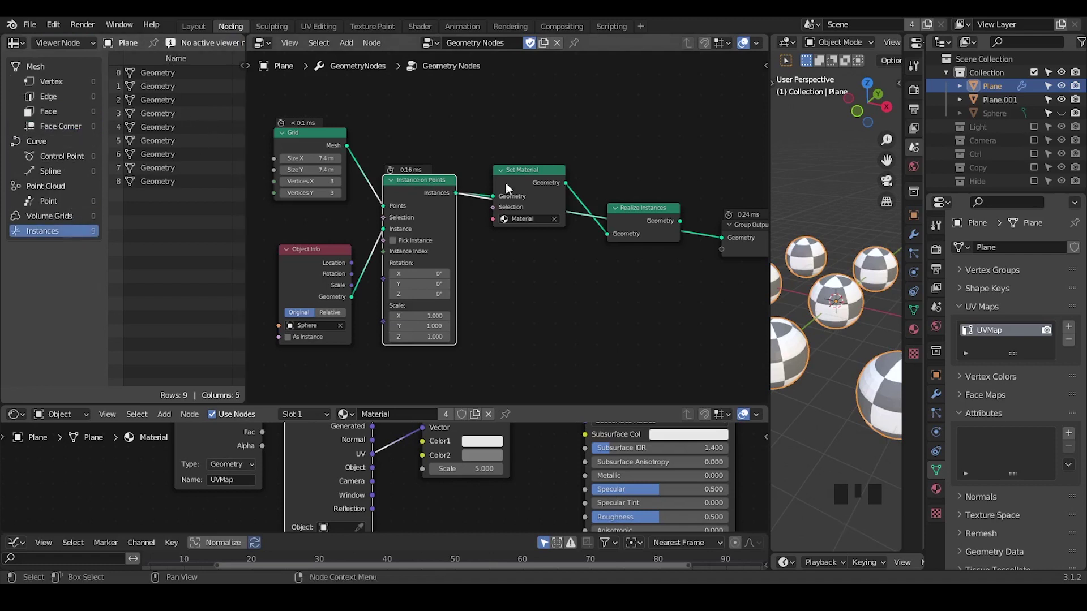
pyautogui.moveTo(642, 223); pyautogui.dragTo(650, 257)
pyautogui.click(74, 131)
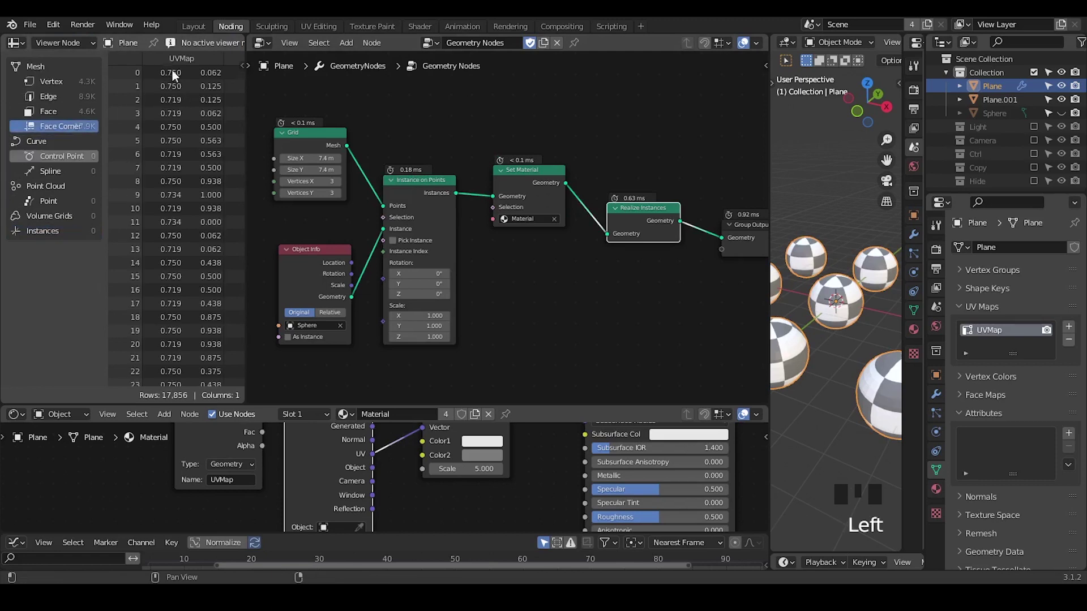
pyautogui.click(327, 265)
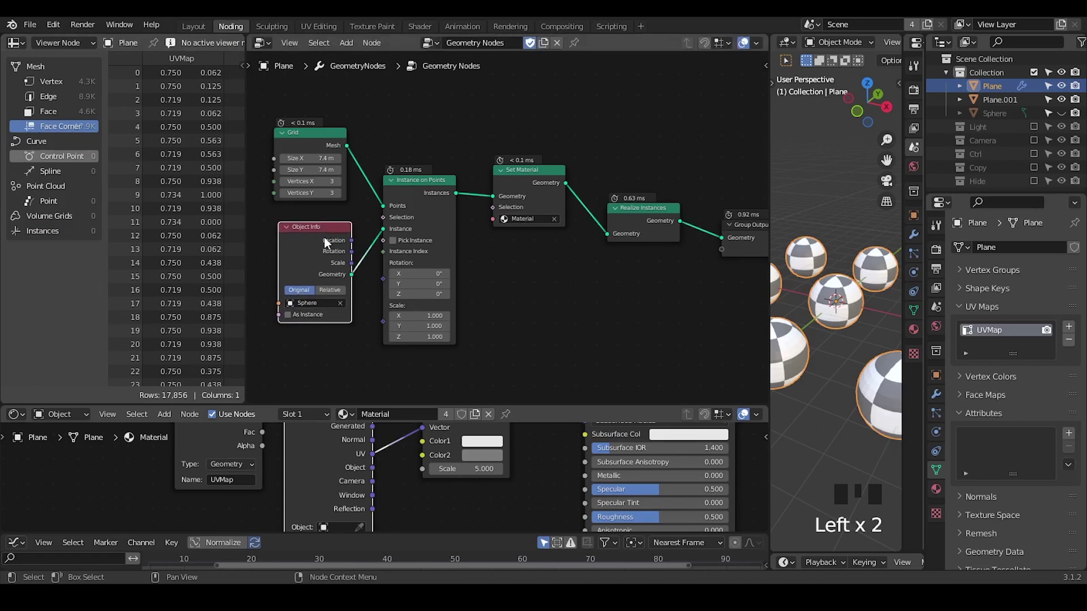
pyautogui.click(50, 84)
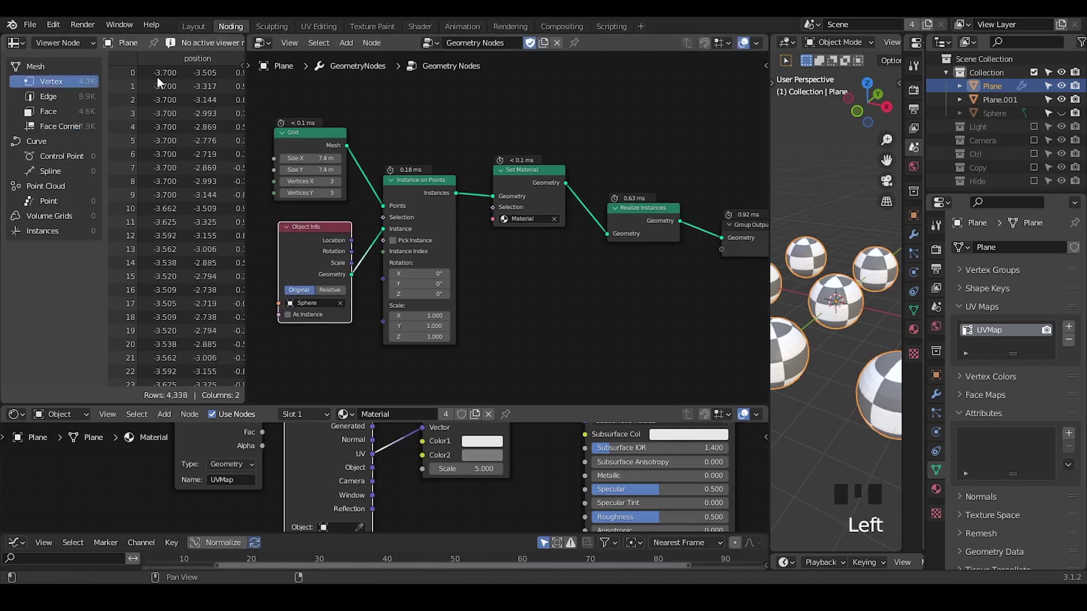
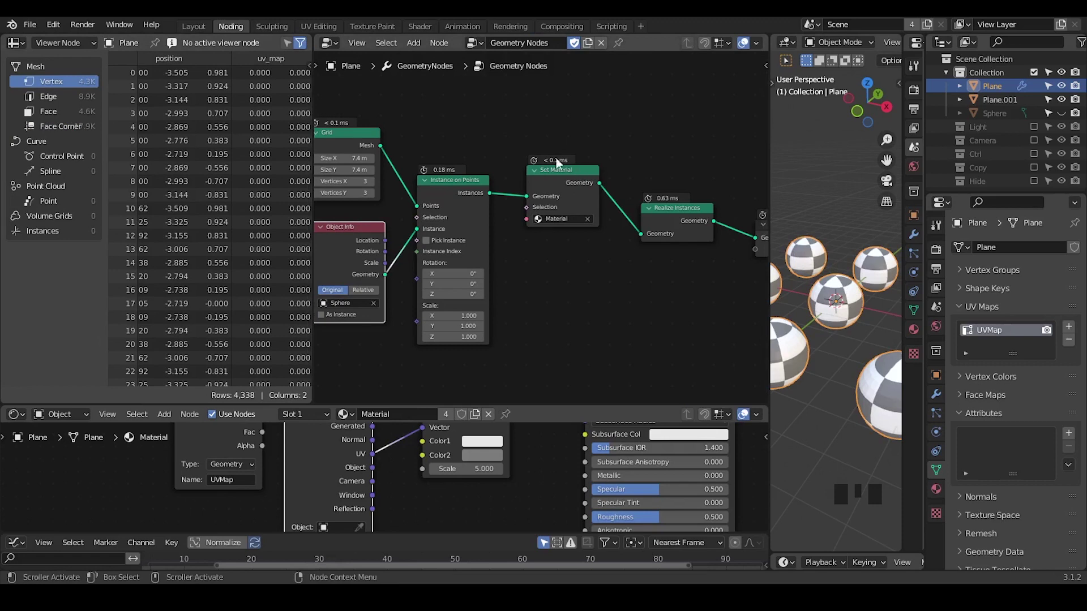
pyautogui.moveTo(409, 221); pyautogui.dragTo(418, 221)
pyautogui.click(419, 221)
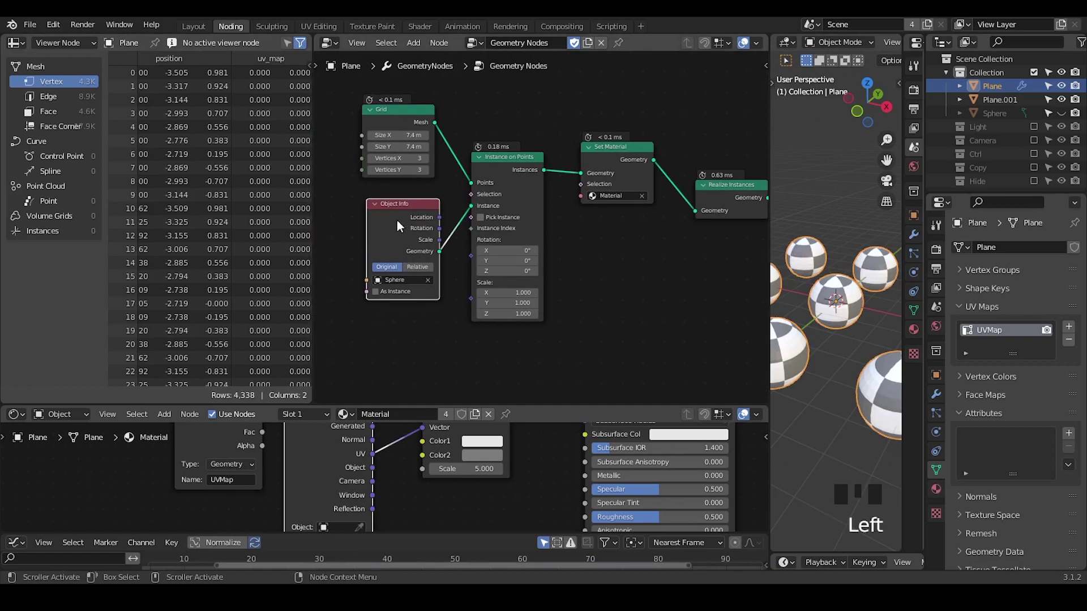
# Step: Replace Object Info with a UV Sphere node as the instance and view its uv_map face-corner values
pyautogui.press('x')
pyautogui.press('ctrl+a')
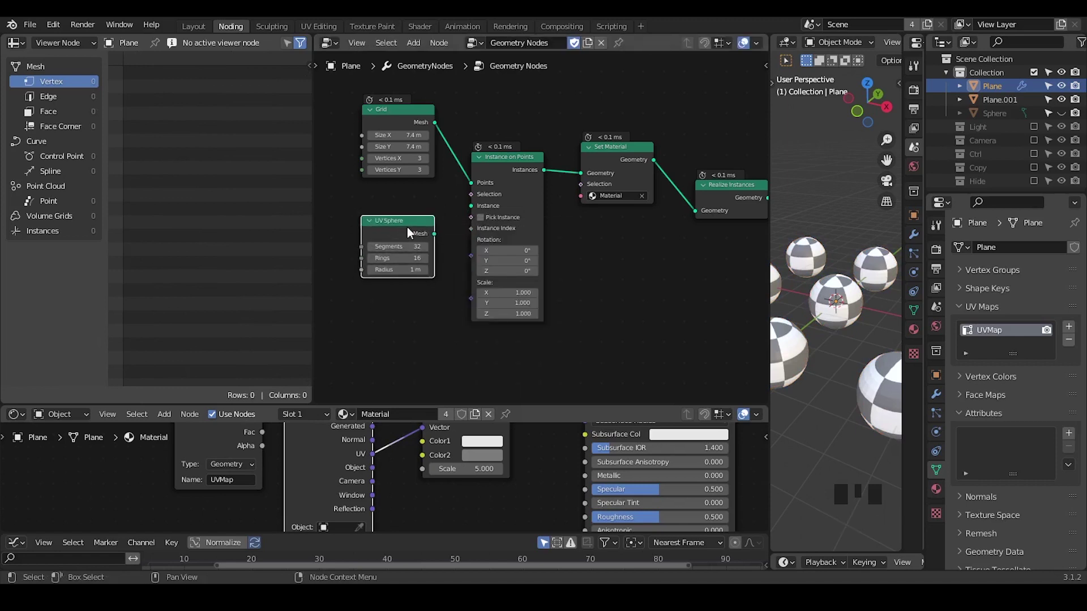
pyautogui.moveTo(435, 239); pyautogui.dragTo(69, 128)
pyautogui.click(69, 129)
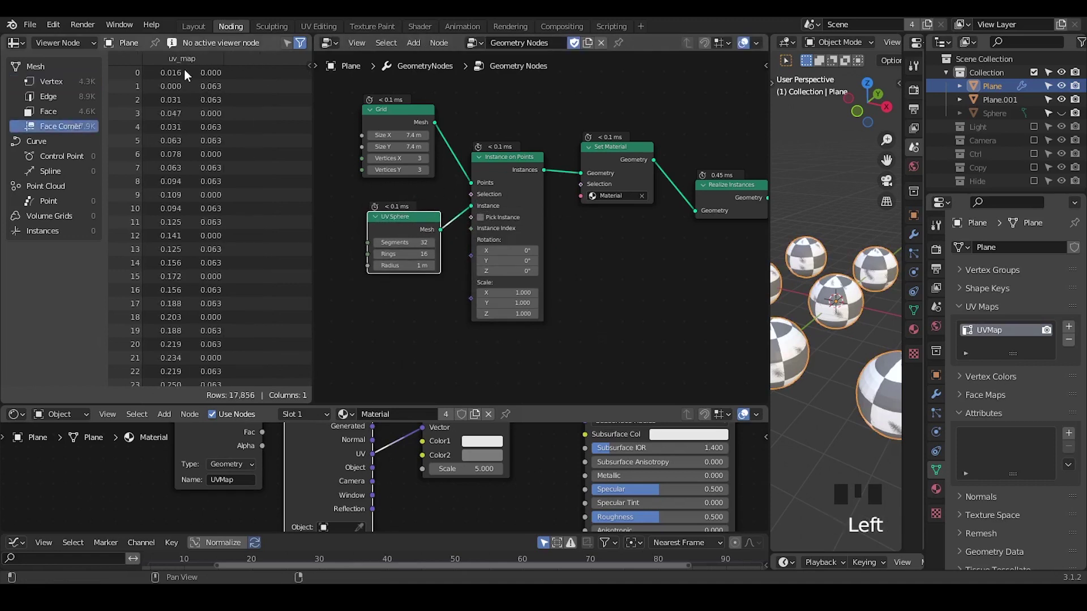
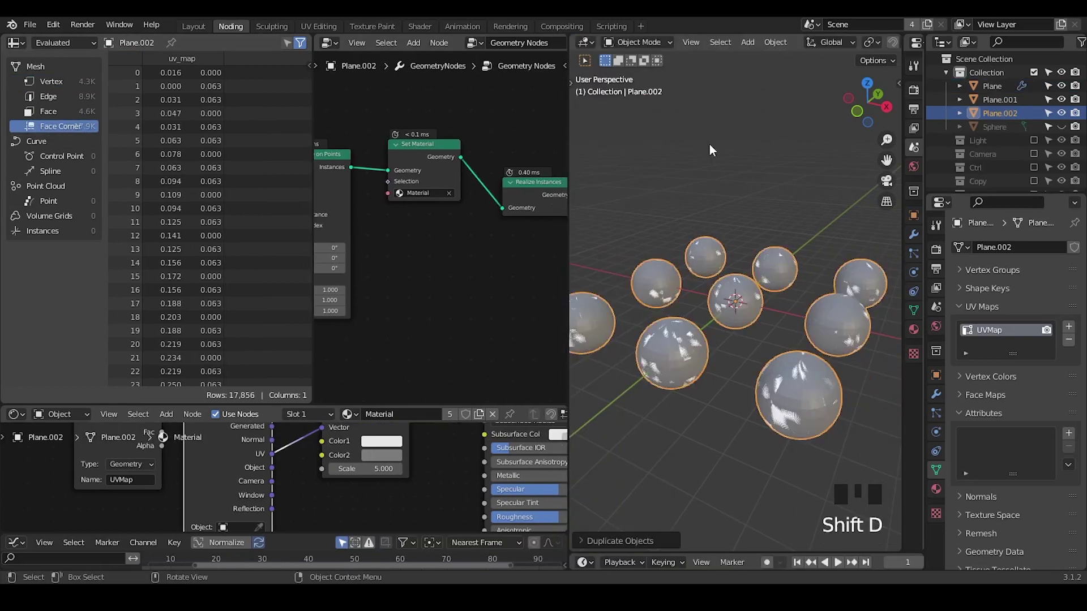
# Step: Apply Plane.002's geometry nodes and convert its uv_map attribute to a UV map so checkers show
pyautogui.moveTo(943, 400); pyautogui.dragTo(946, 490)
pyautogui.click(945, 478)
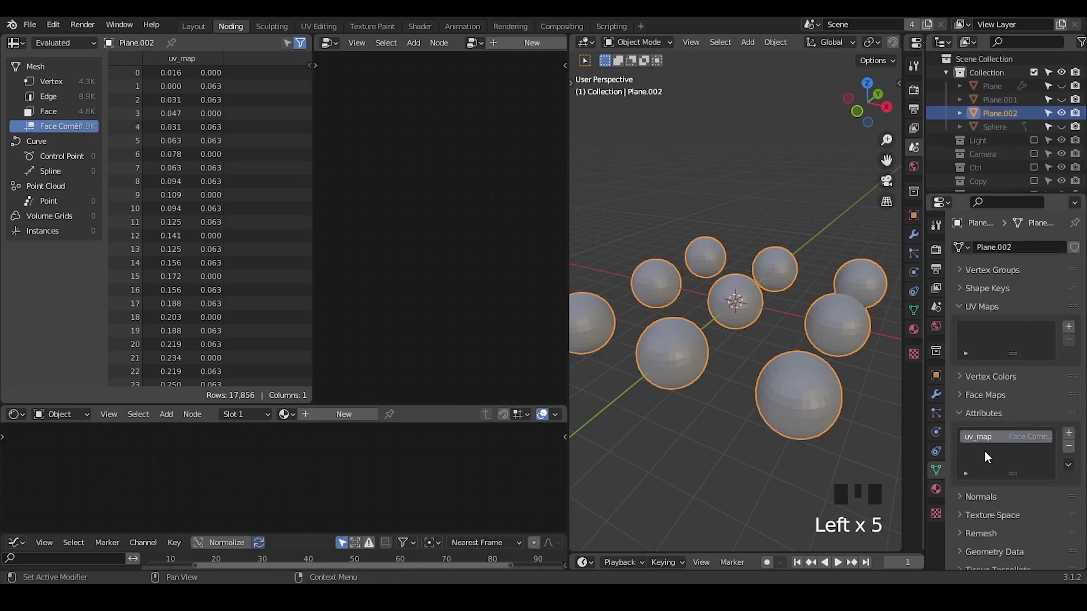
pyautogui.moveTo(993, 381); pyautogui.dragTo(1081, 468)
pyautogui.moveTo(1076, 467); pyautogui.dragTo(993, 532)
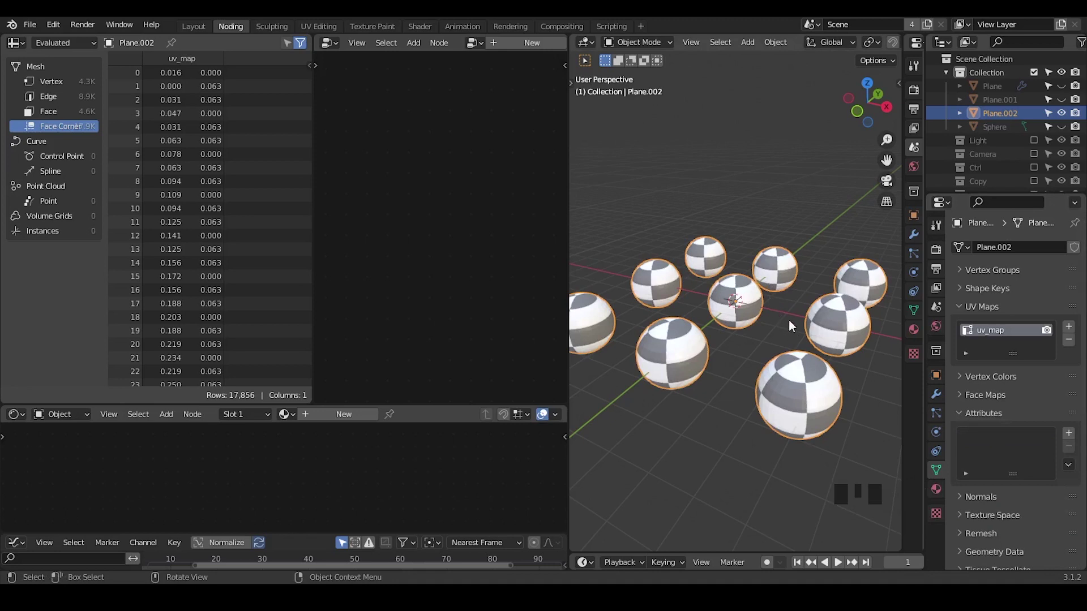
pyautogui.press('ctrl+shift+alt+q')
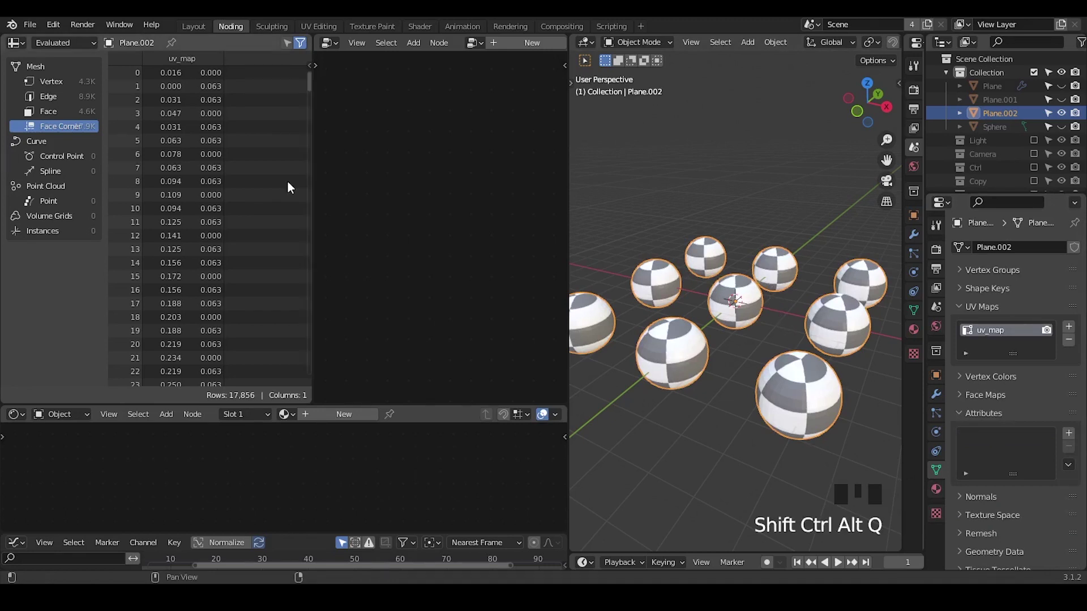
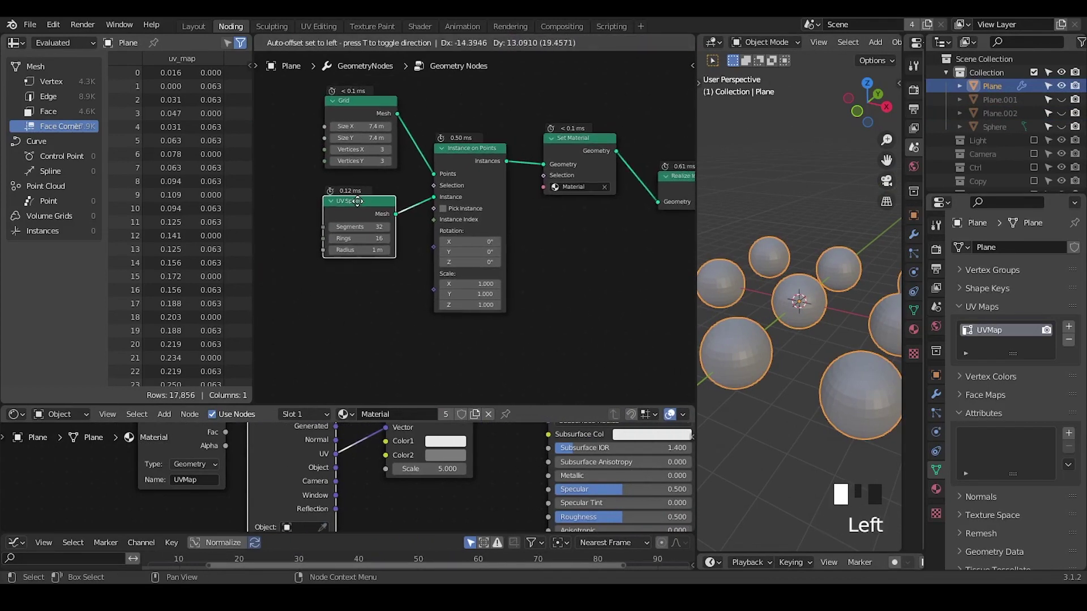
# Step: Add a new Object Info node below UV Sphere in the Plane's node tree
pyautogui.press('ctrl+a')
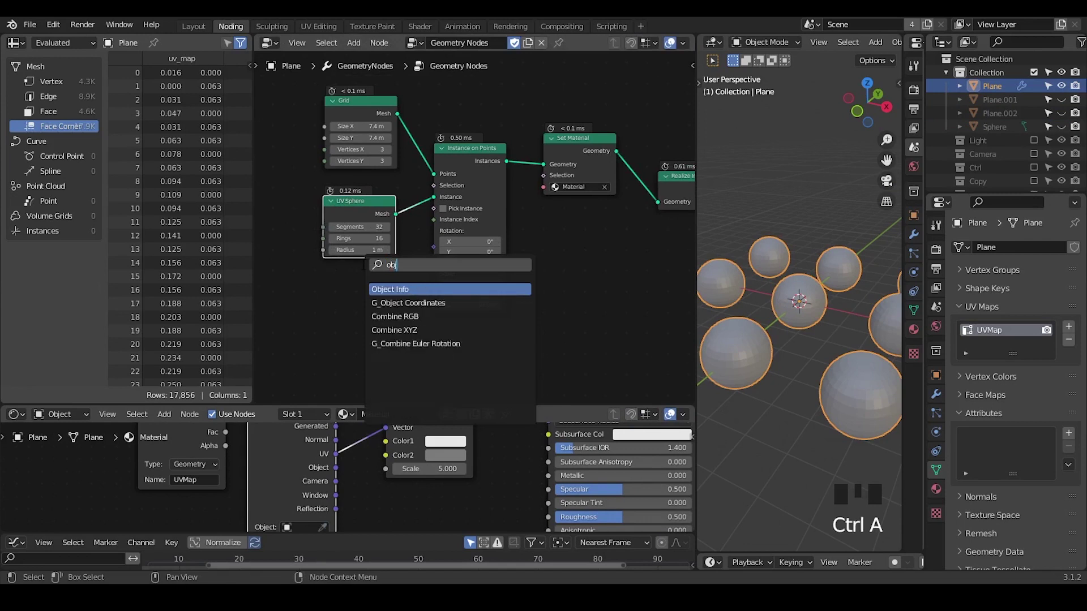
pyautogui.click(396, 350)
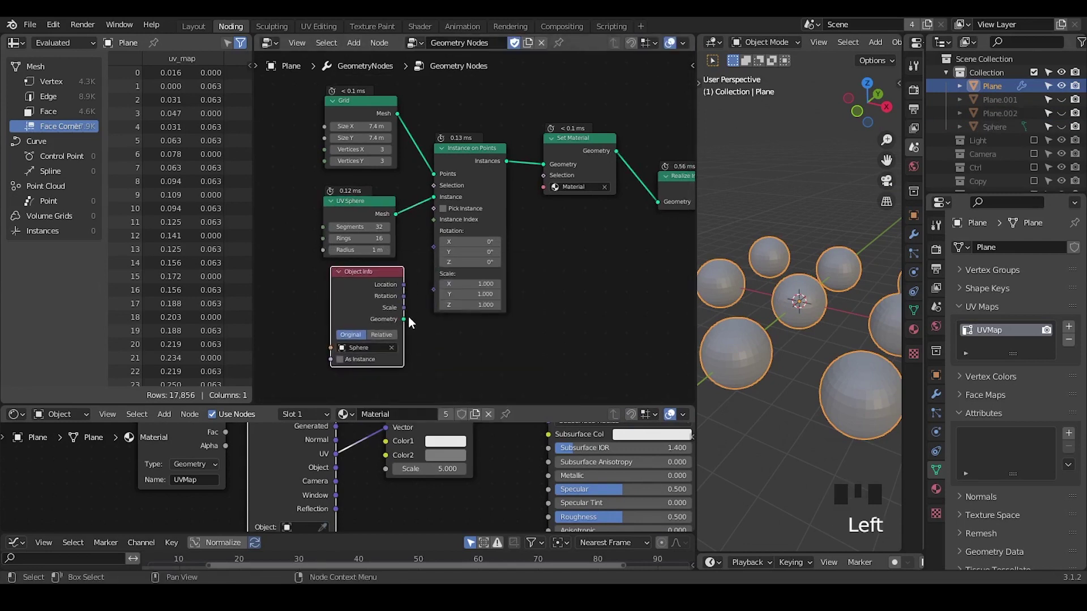
pyautogui.moveTo(410, 323); pyautogui.dragTo(584, 215)
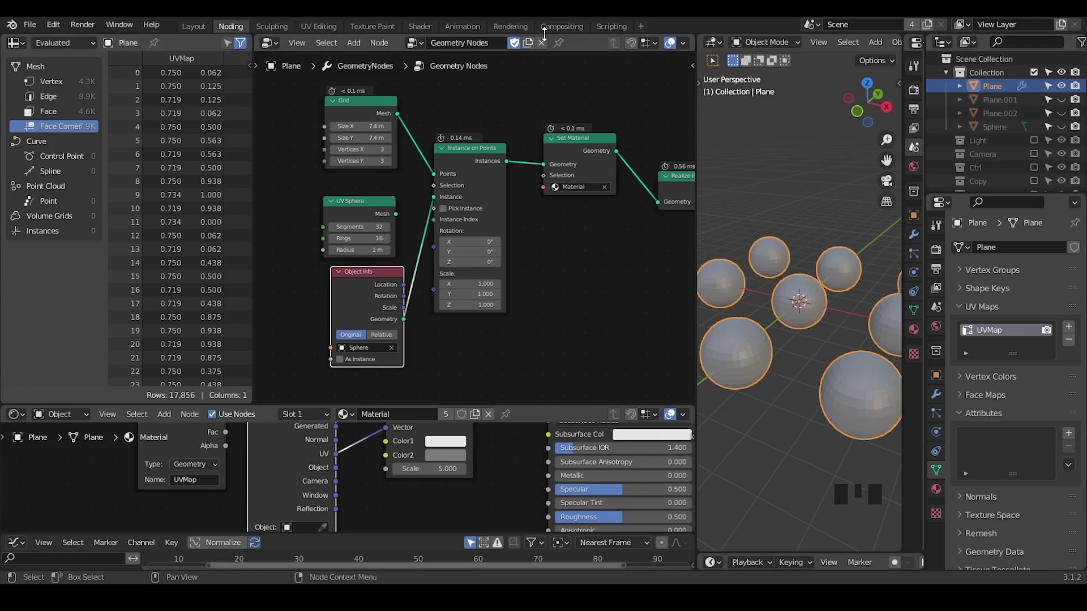
pyautogui.click(563, 44)
# Step: Feed the Sphere's geometry into Instance on Points and unhide the Sphere object
pyautogui.moveTo(1068, 132); pyautogui.dragTo(1039, 133)
pyautogui.click(1003, 133)
pyautogui.moveTo(1073, 345); pyautogui.dragTo(189, 88)
# Step: In Edit Mode unwrap the sphere with Sphere Projection, then return to Object Mode to see checkers
pyautogui.moveTo(644, 218); pyautogui.dragTo(1008, 418)
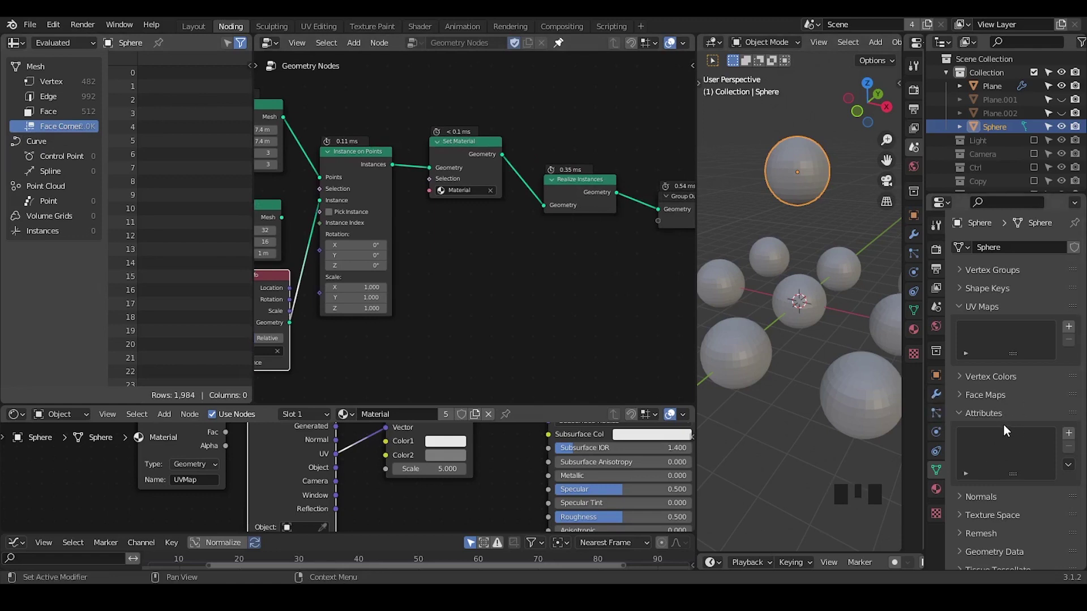
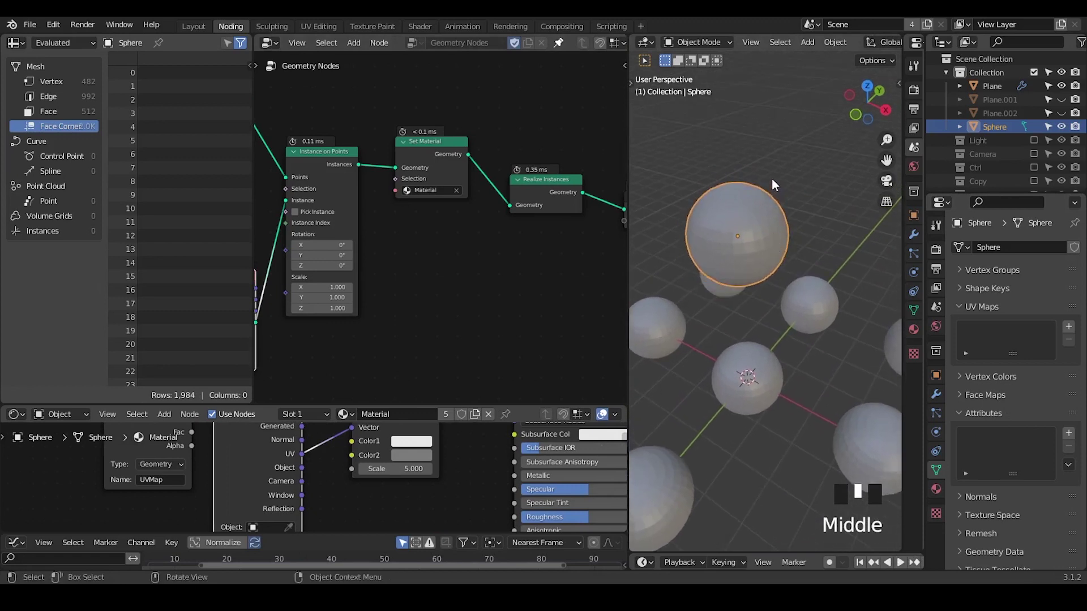
pyautogui.press('Tab')
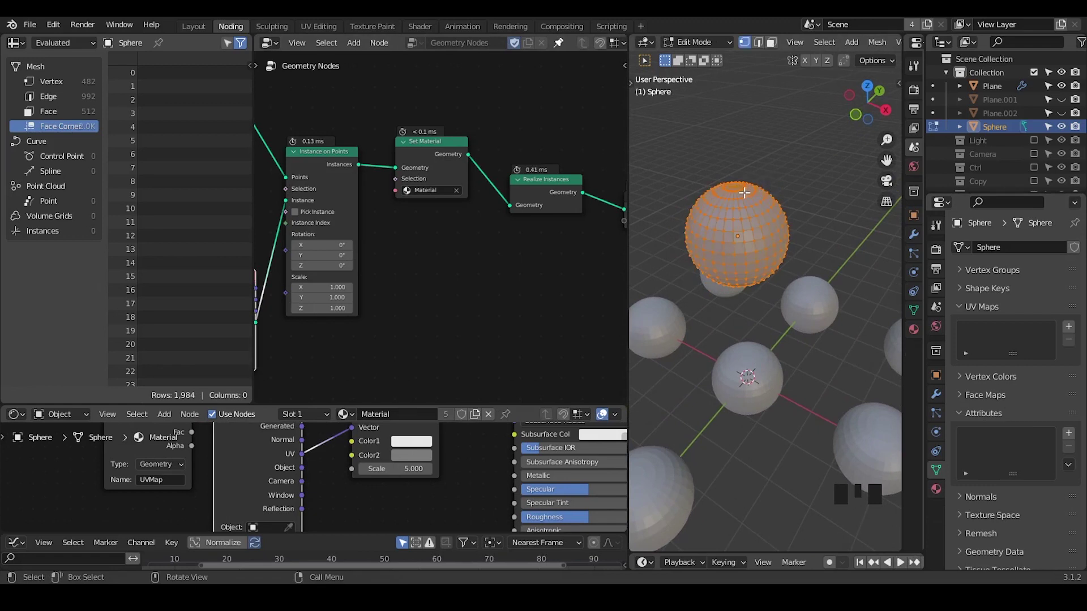
pyautogui.press('u')
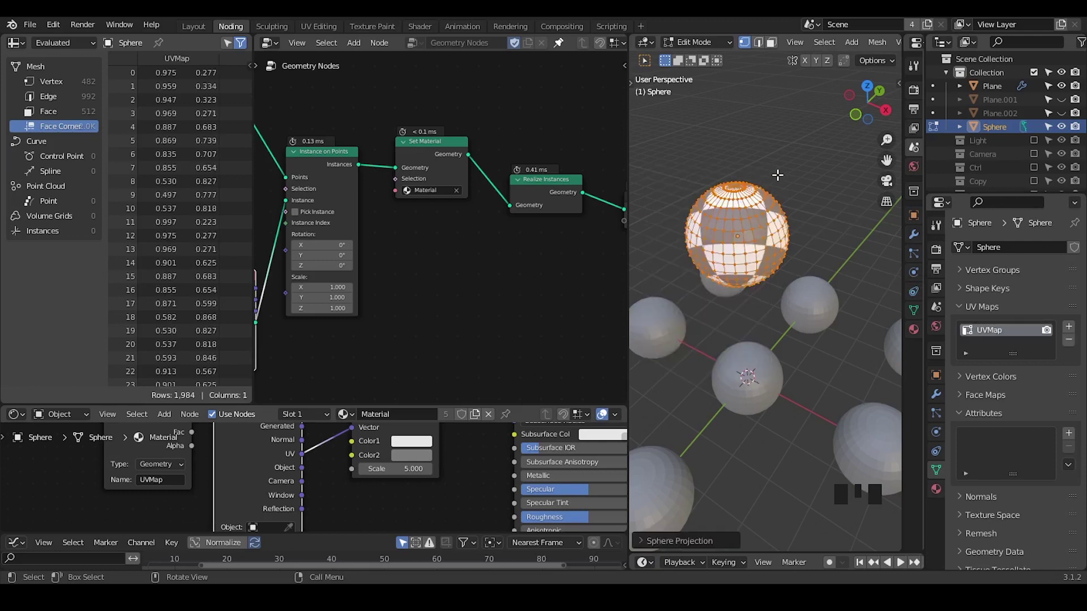
pyautogui.press('Tab')
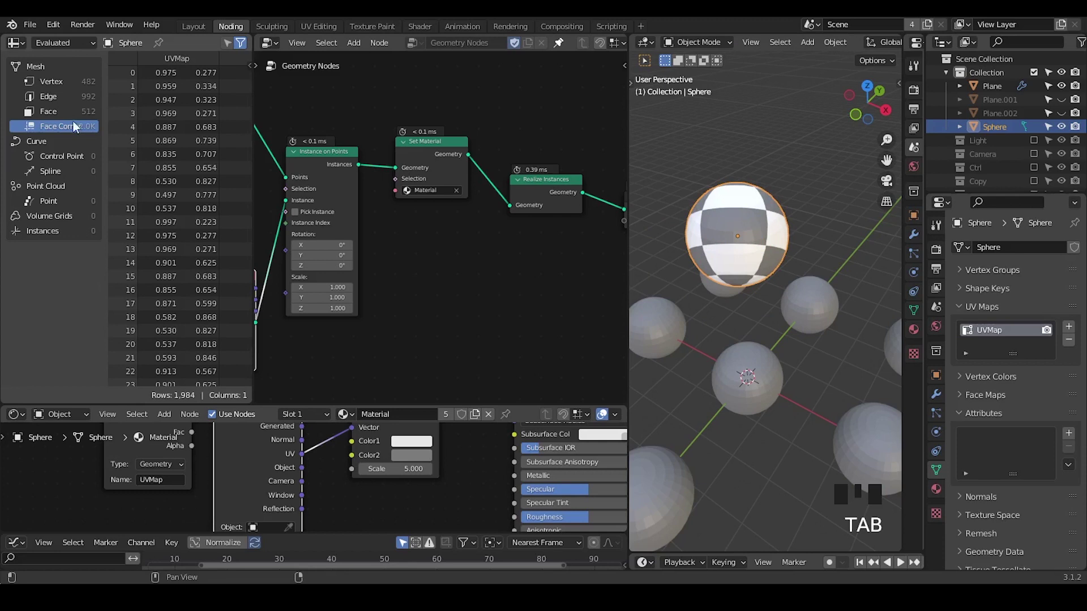
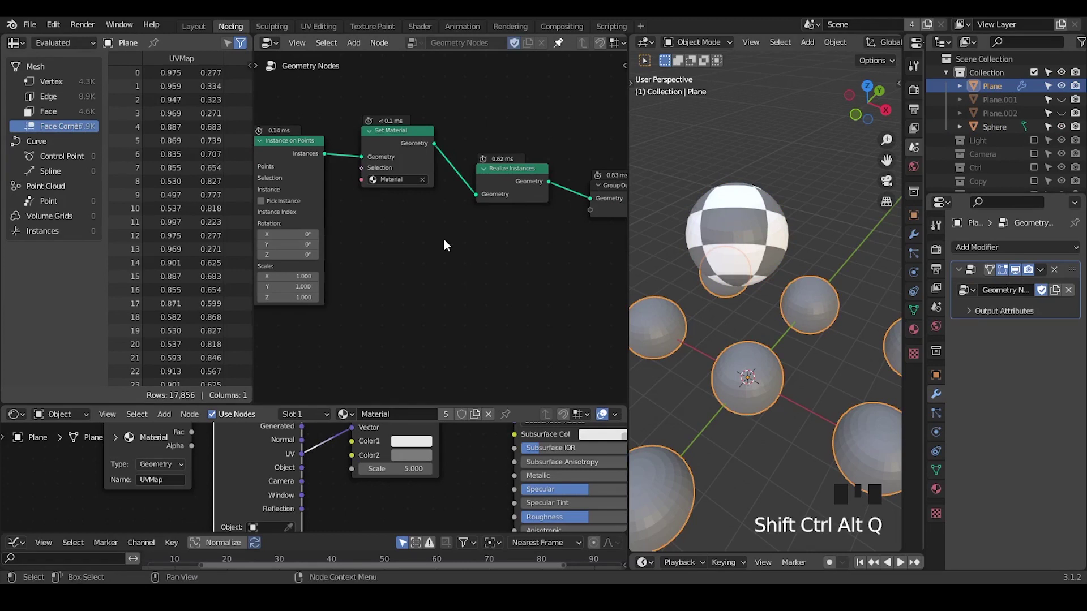
# Step: Delete the plane's instancing nodes, leaving only Group Output, and search for curve nodes
pyautogui.moveTo(453, 204); pyautogui.dragTo(497, 125)
pyautogui.moveTo(497, 125); pyautogui.dragTo(329, 280)
pyautogui.press('x')
pyautogui.moveTo(491, 276); pyautogui.dragTo(313, 167)
pyautogui.press('ctrl+a')
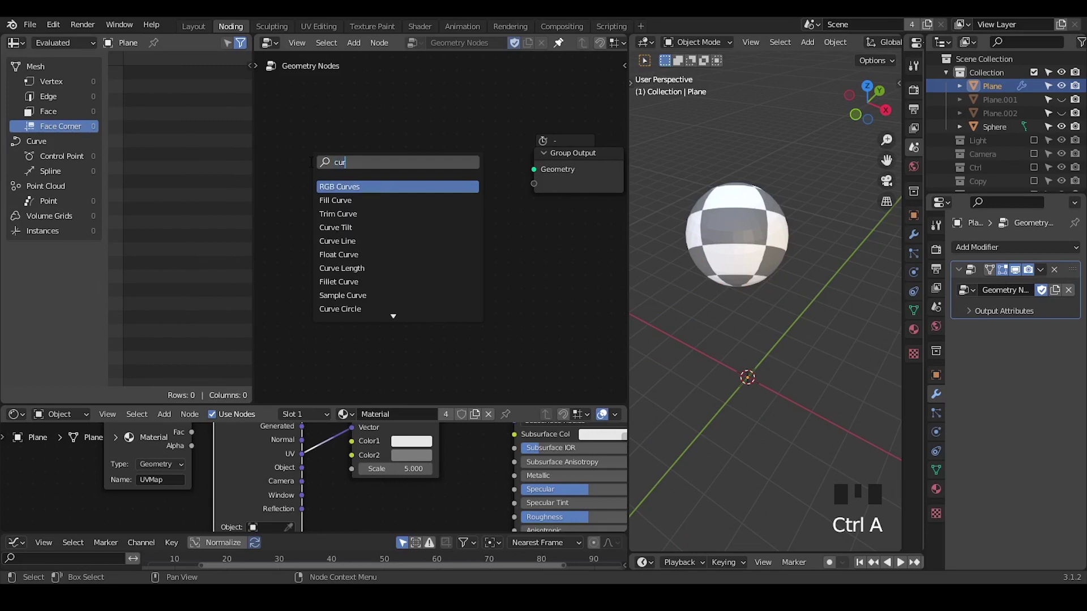
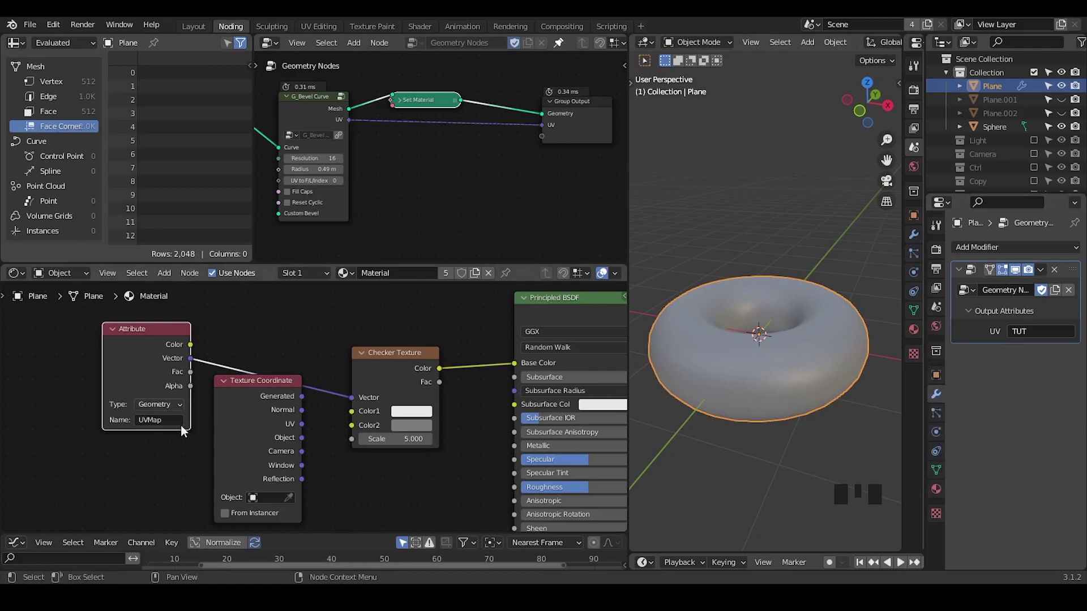
# Step: Move the Texture Coordinate node aside so the TUT Attribute node feeds the checker texture
pyautogui.moveTo(171, 431); pyautogui.dragTo(261, 399)
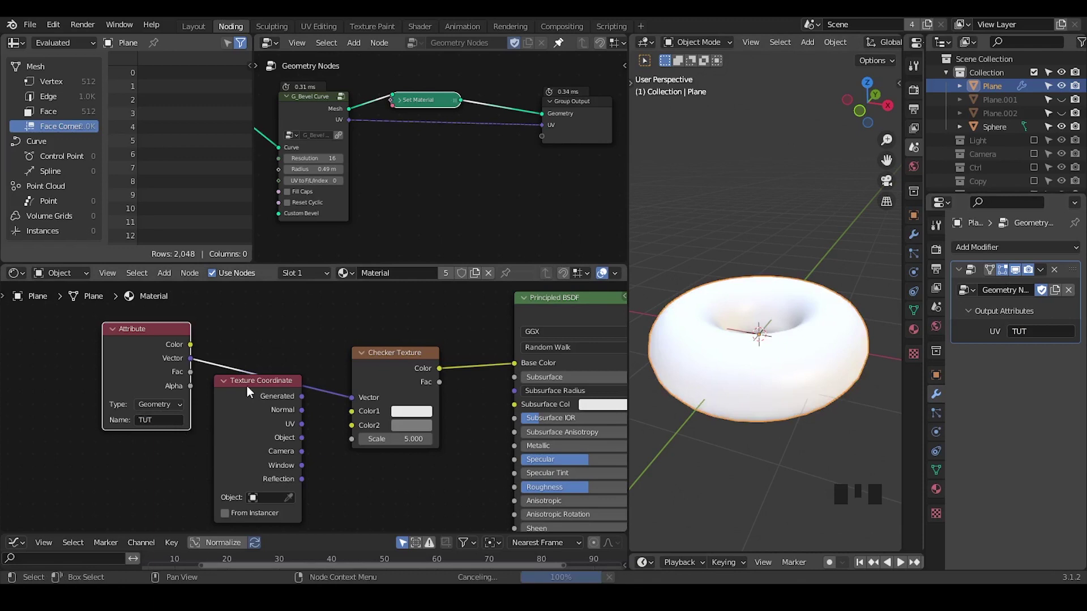
pyautogui.click(273, 401)
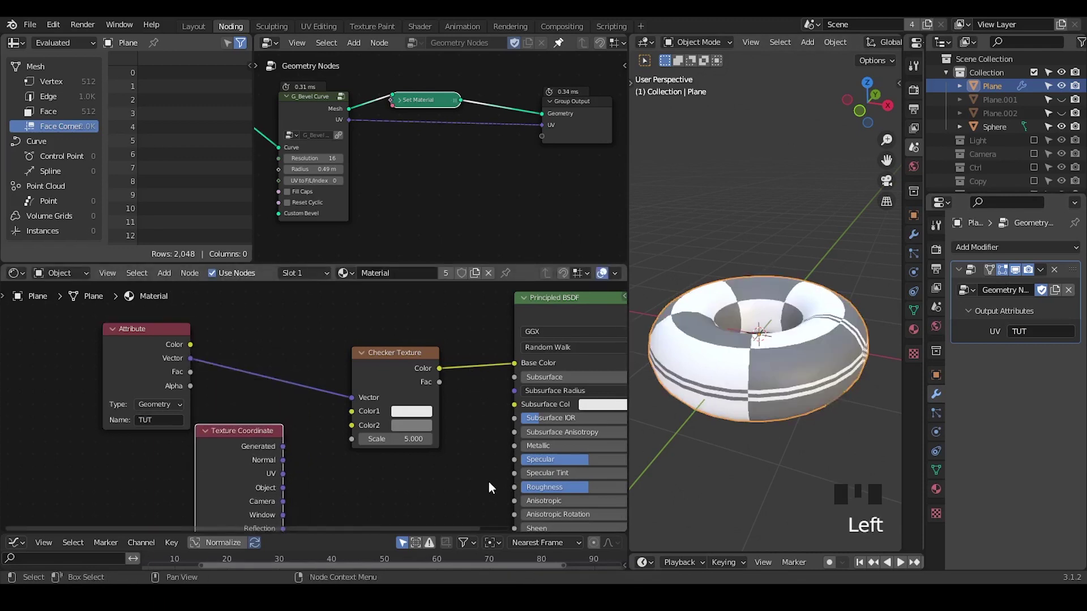
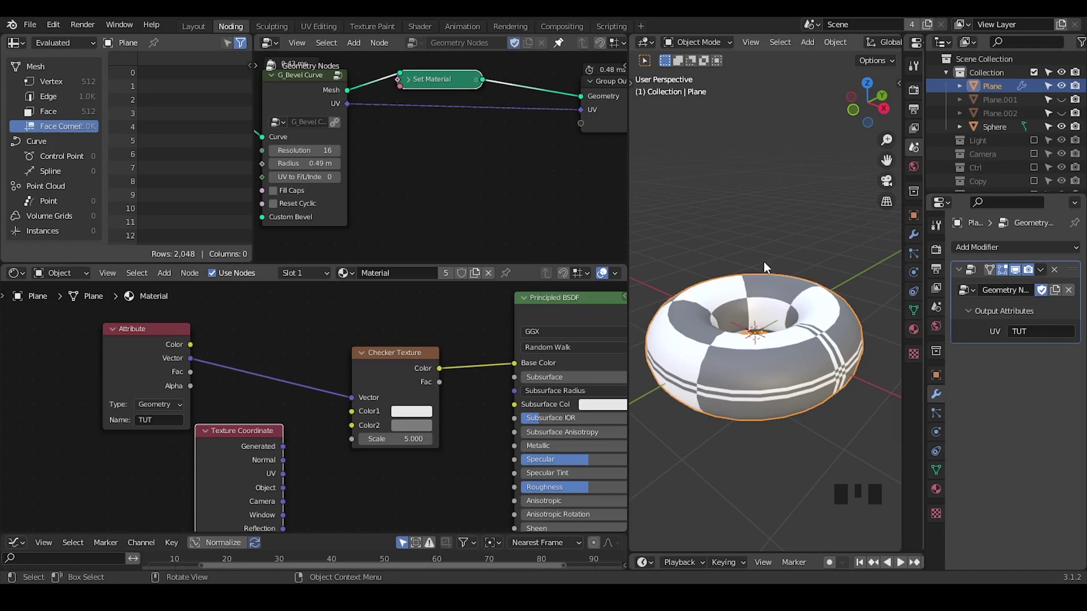
# Step: Duplicate the donut and raise the copy vertically above the original
pyautogui.press('shift+d')
pyautogui.press('g')
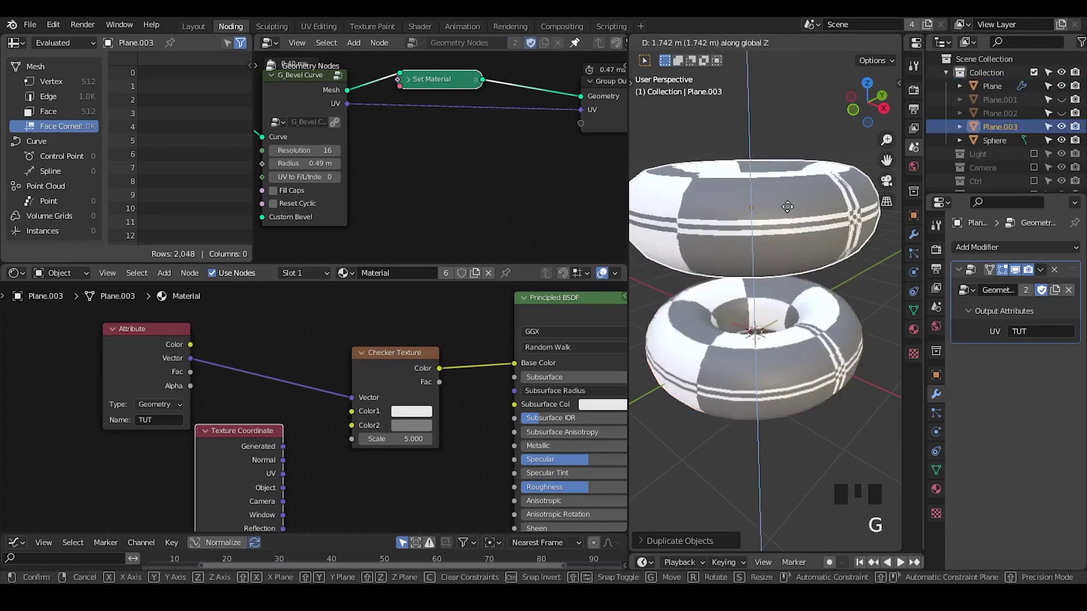
pyautogui.moveTo(1045, 273); pyautogui.dragTo(1014, 290)
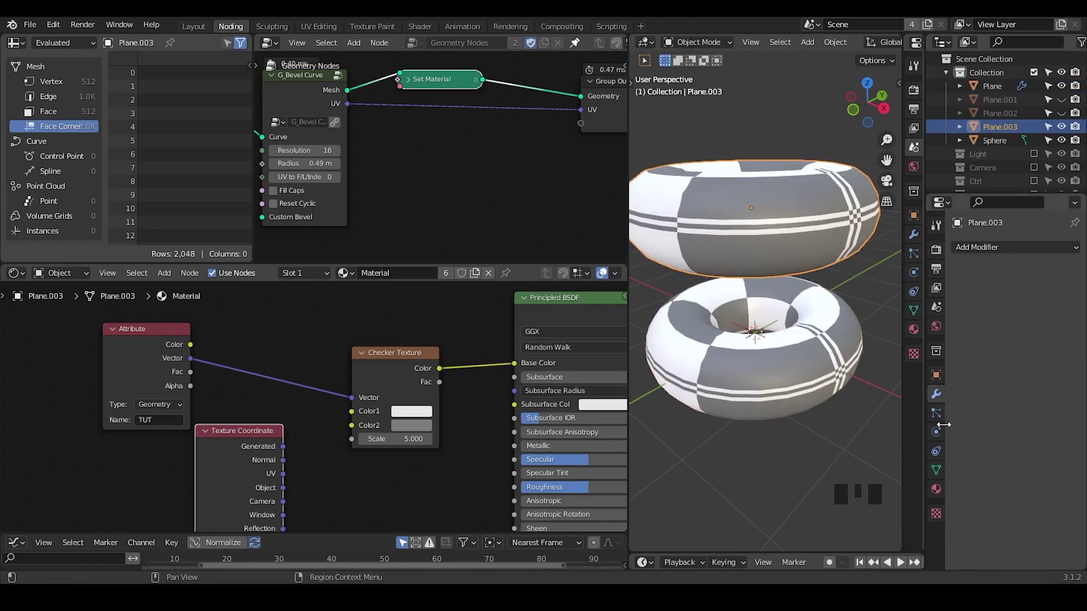
# Step: Convert Plane.003's TUT attribute into a UV map and reassign the checker material
pyautogui.click(942, 479)
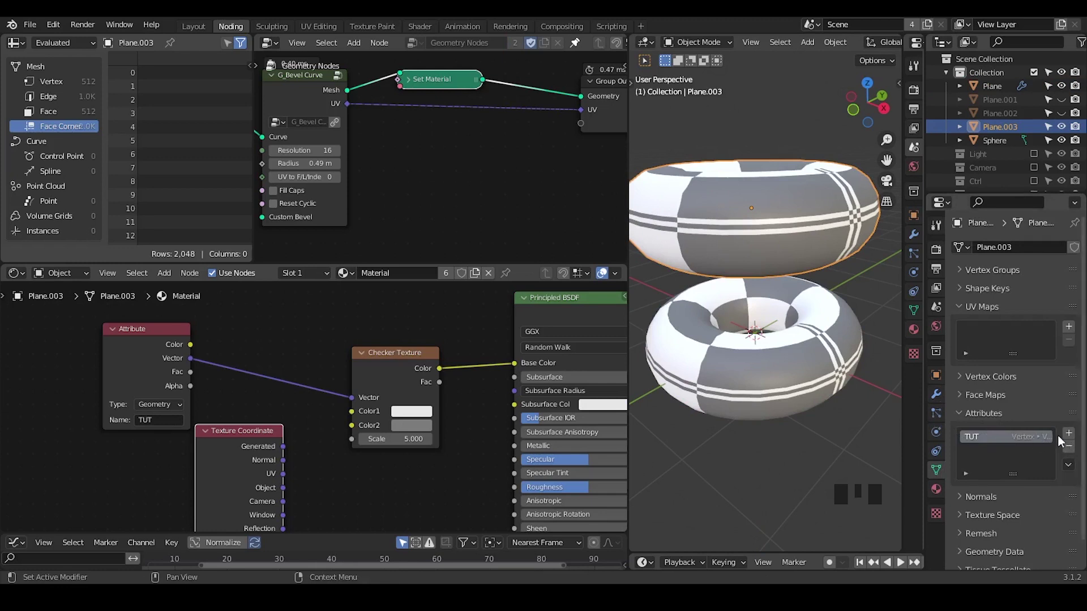
pyautogui.moveTo(1073, 469); pyautogui.dragTo(983, 477)
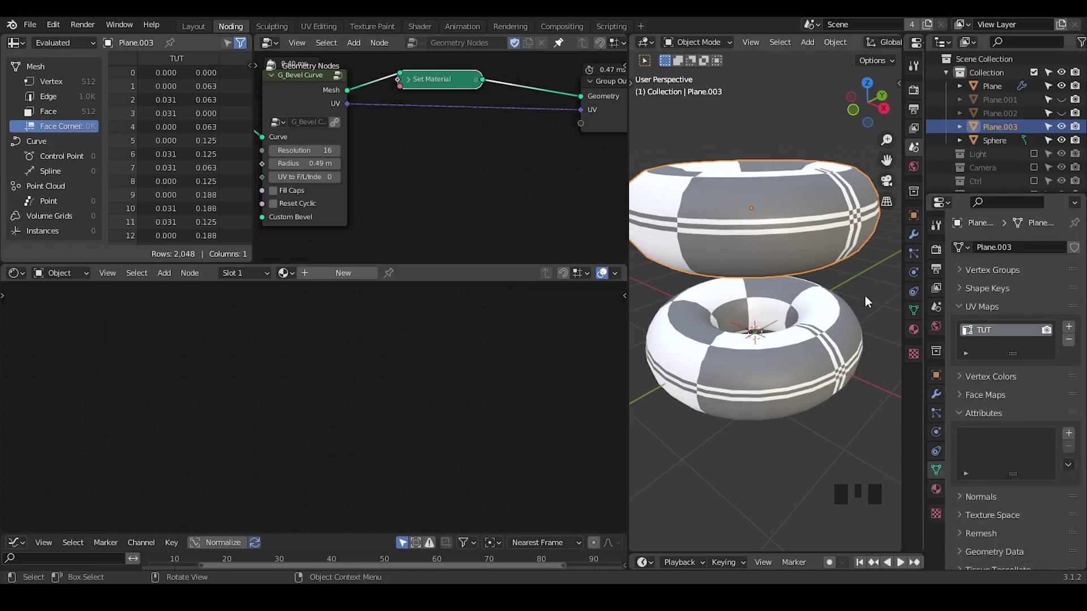
pyautogui.click(993, 129)
pyautogui.click(997, 147)
pyautogui.click(997, 137)
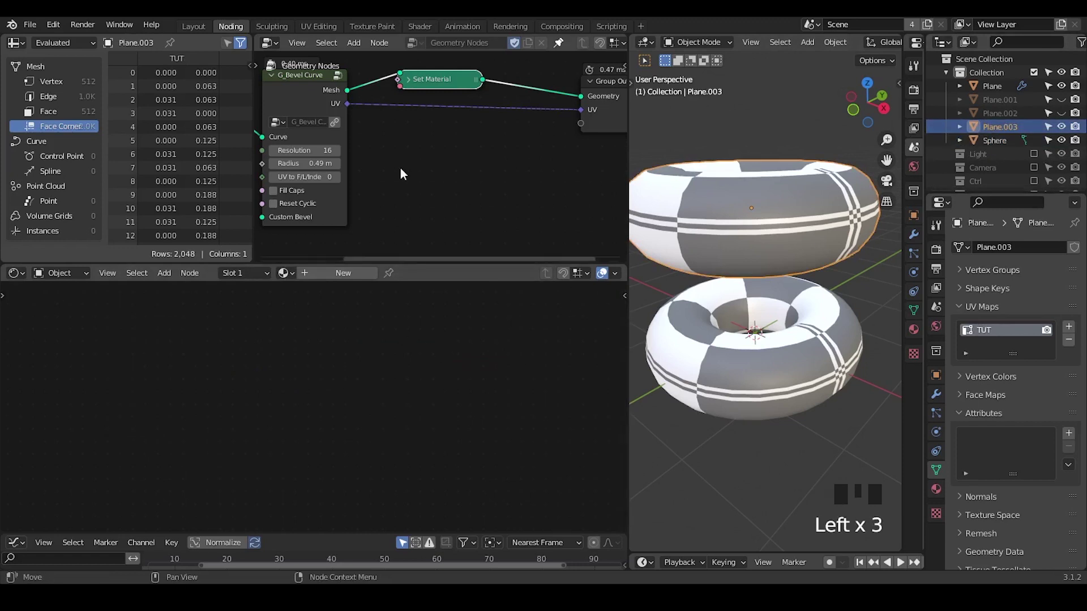
pyautogui.click(939, 490)
pyautogui.click(993, 272)
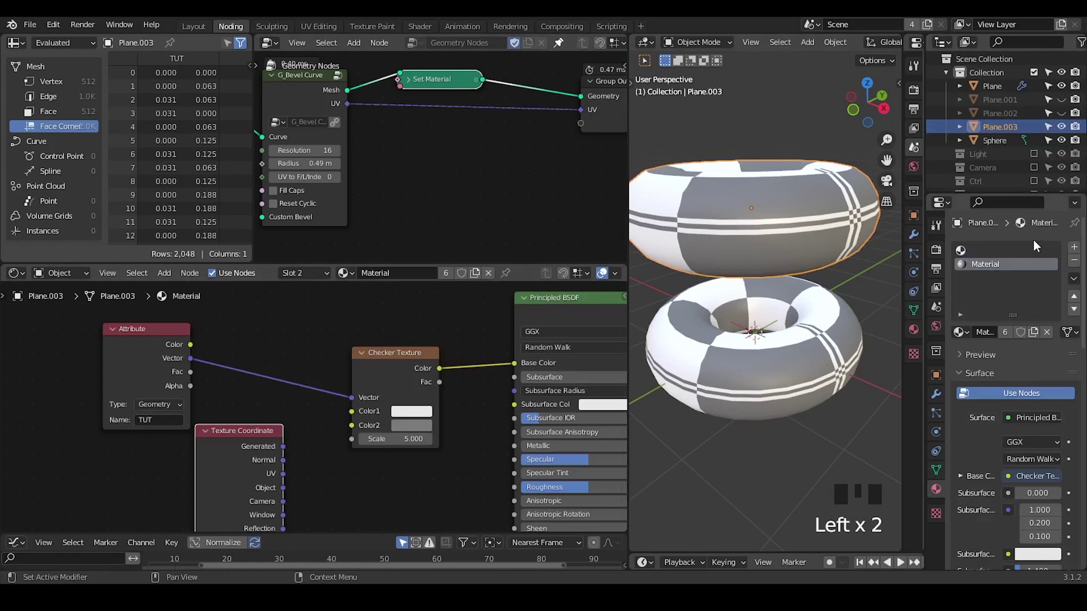
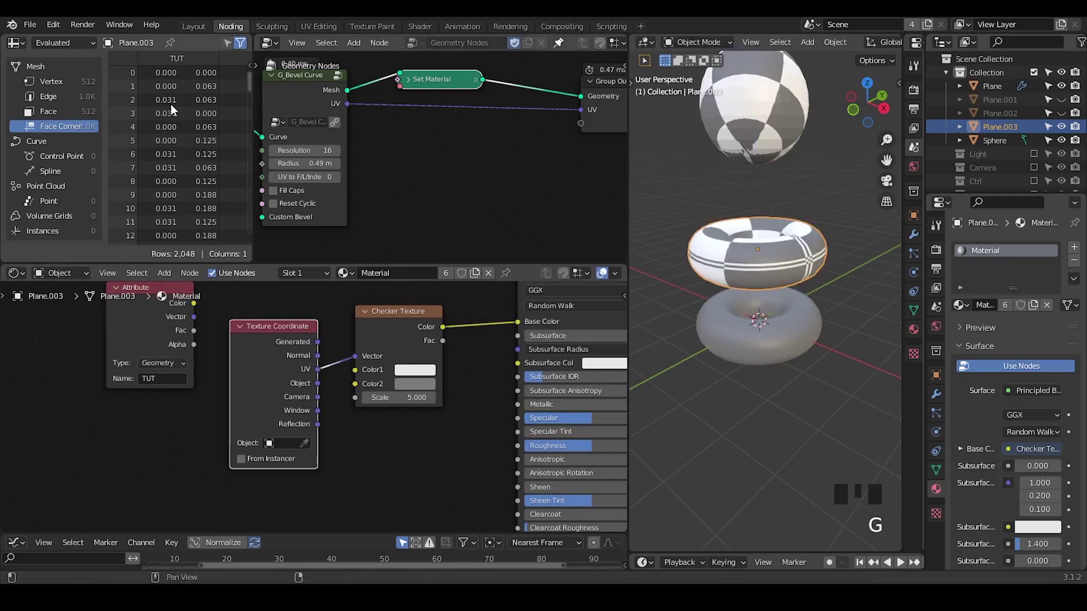
# Step: Browse the spreadsheet's data domains and show the copy's vertex positions
pyautogui.scroll(3)
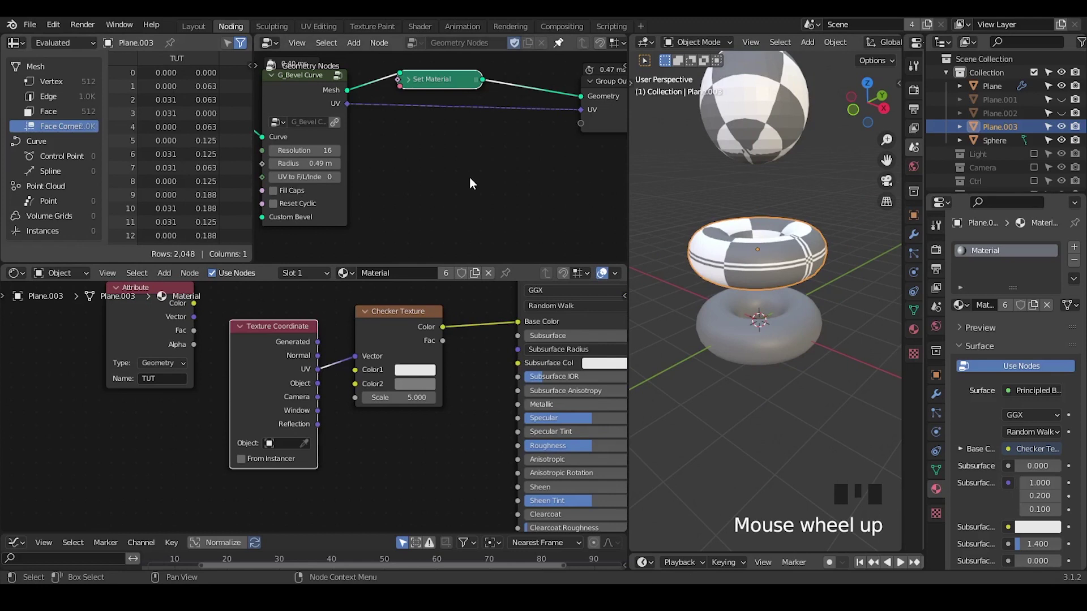
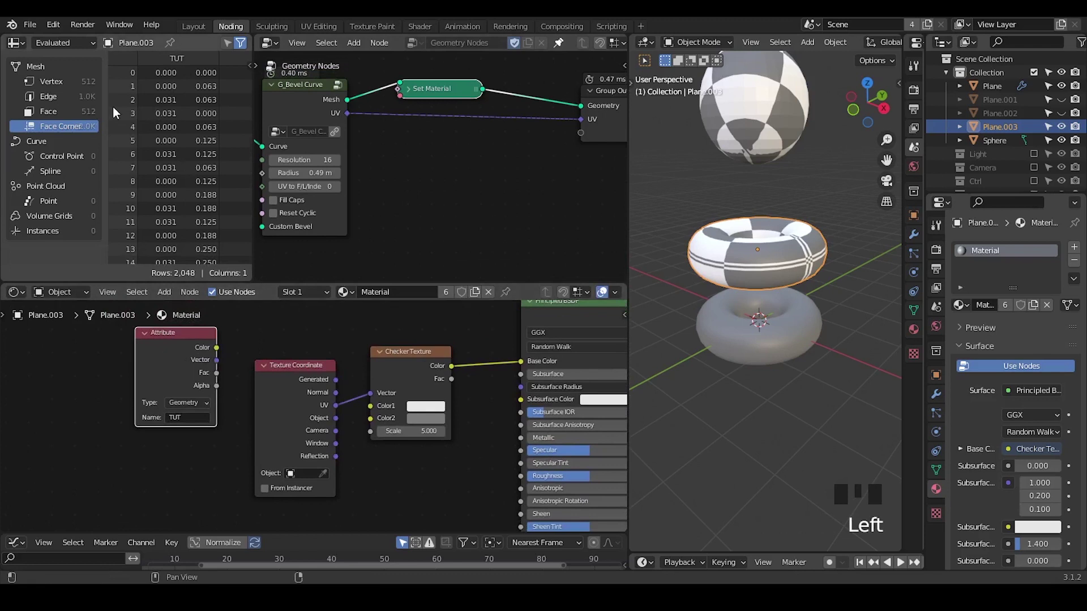
pyautogui.click(81, 82)
pyautogui.click(80, 101)
pyautogui.click(87, 115)
pyautogui.click(74, 134)
pyautogui.click(60, 164)
pyautogui.click(70, 207)
pyautogui.click(76, 237)
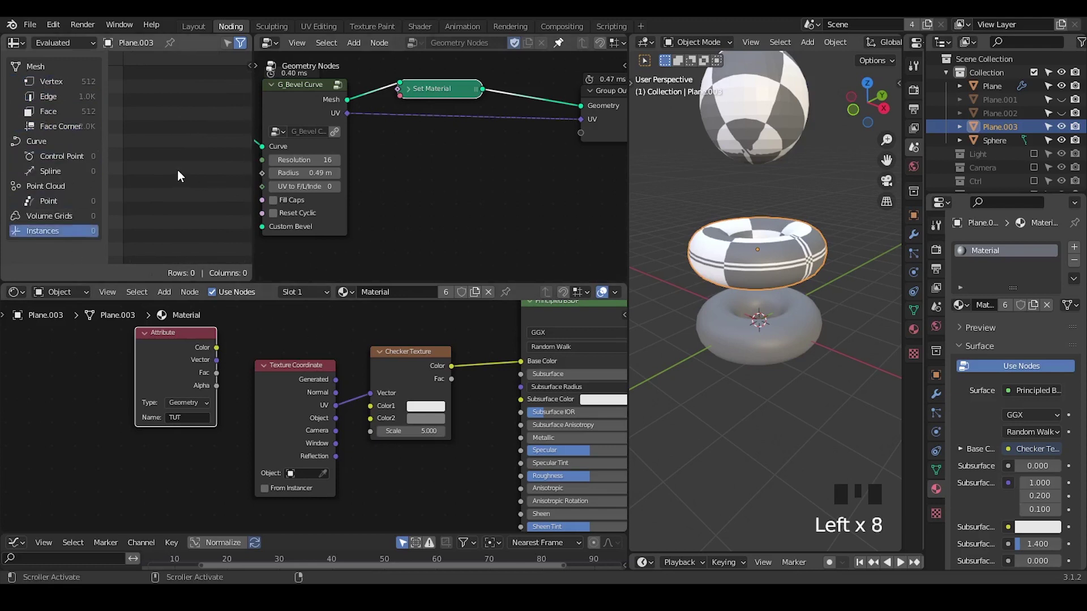
pyautogui.click(59, 88)
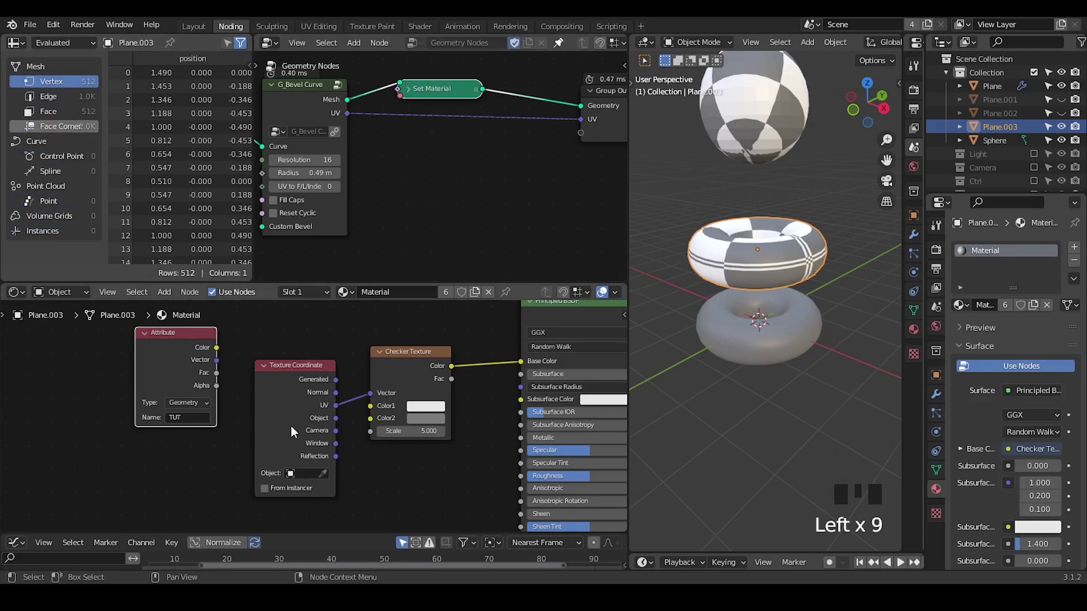
# Step: Rearrange the Texture Coordinate and Attribute nodes so Texture Coordinate UV feeds the checker texture
pyautogui.click(299, 412)
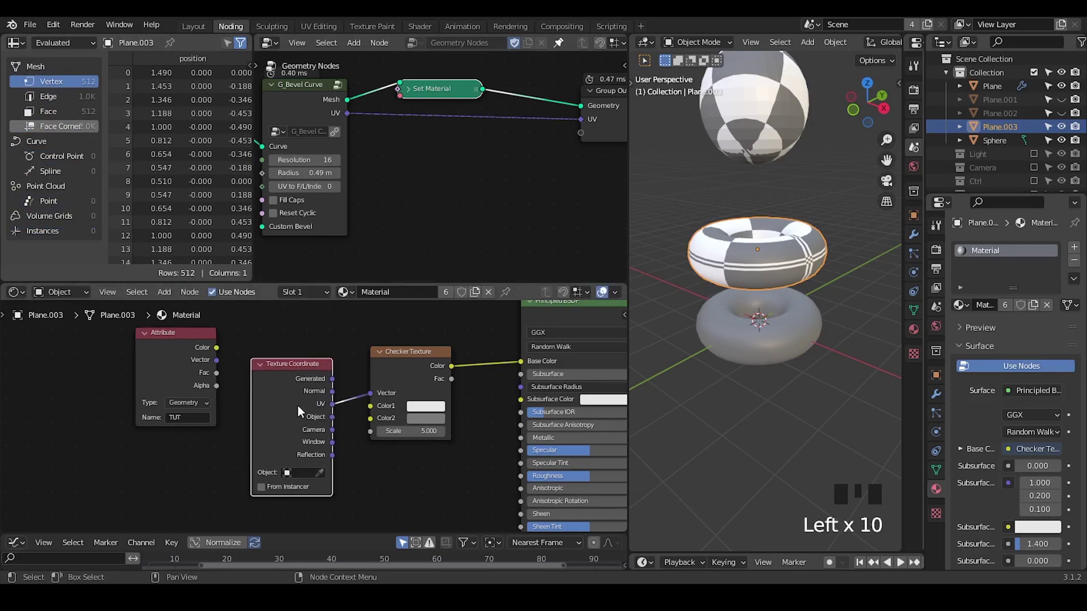
pyautogui.click(939, 471)
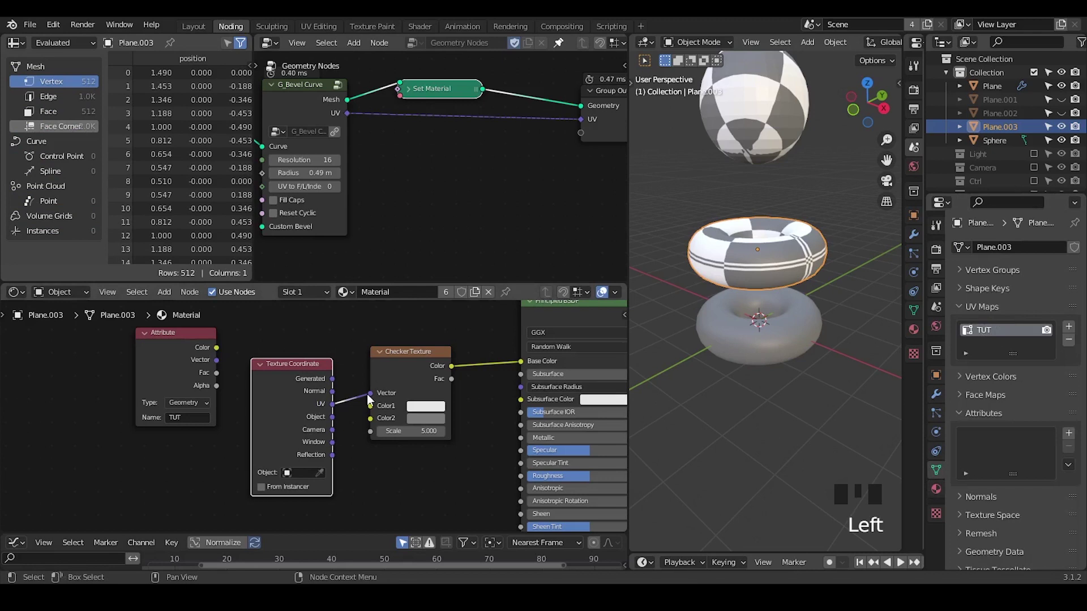
pyautogui.moveTo(287, 401); pyautogui.dragTo(288, 404)
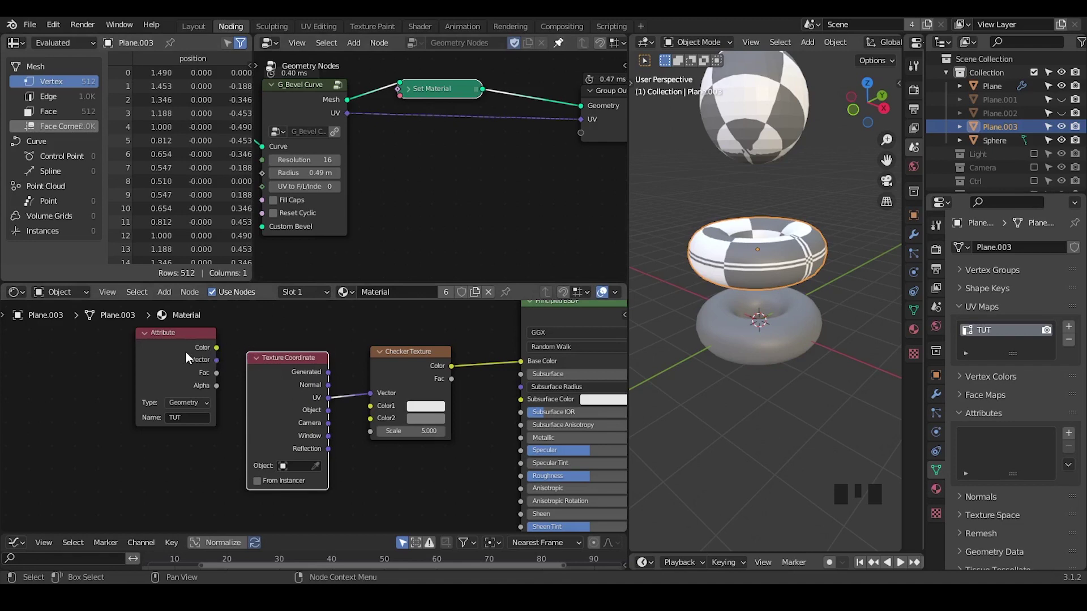
pyautogui.click(187, 354)
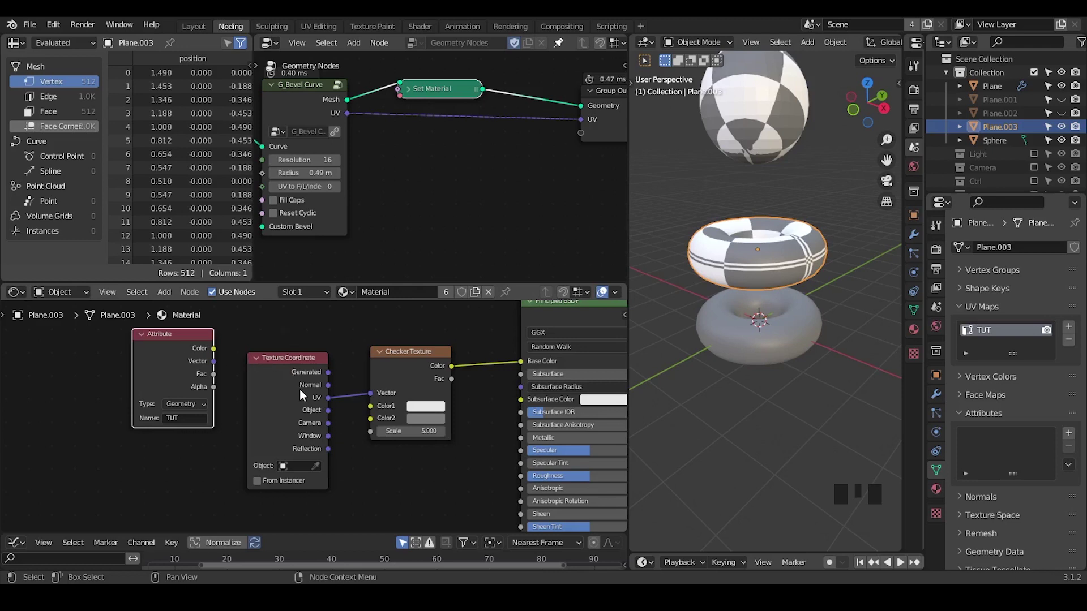
pyautogui.click(303, 397)
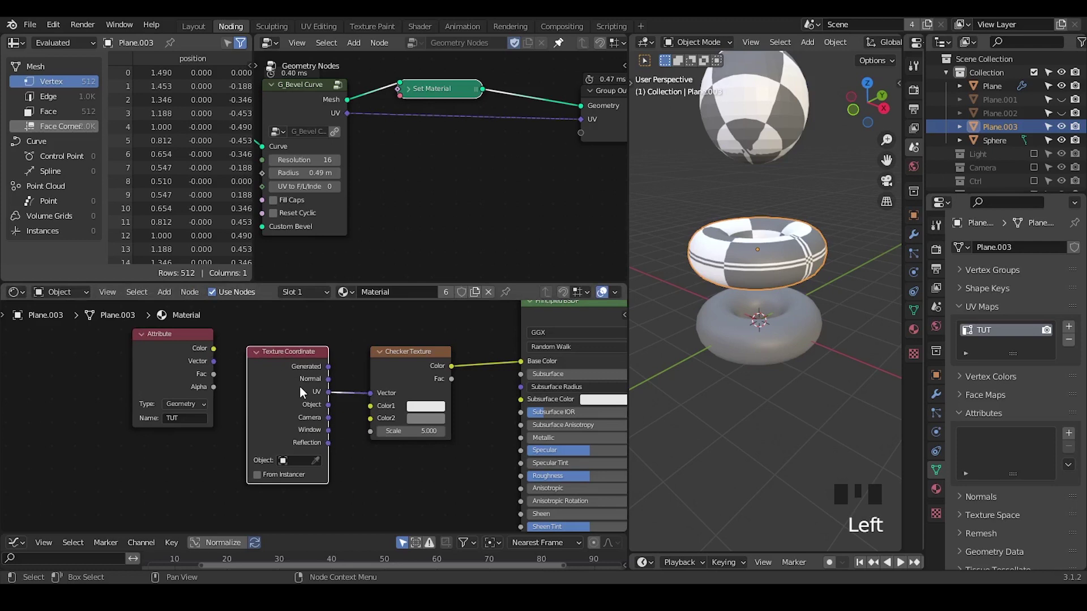